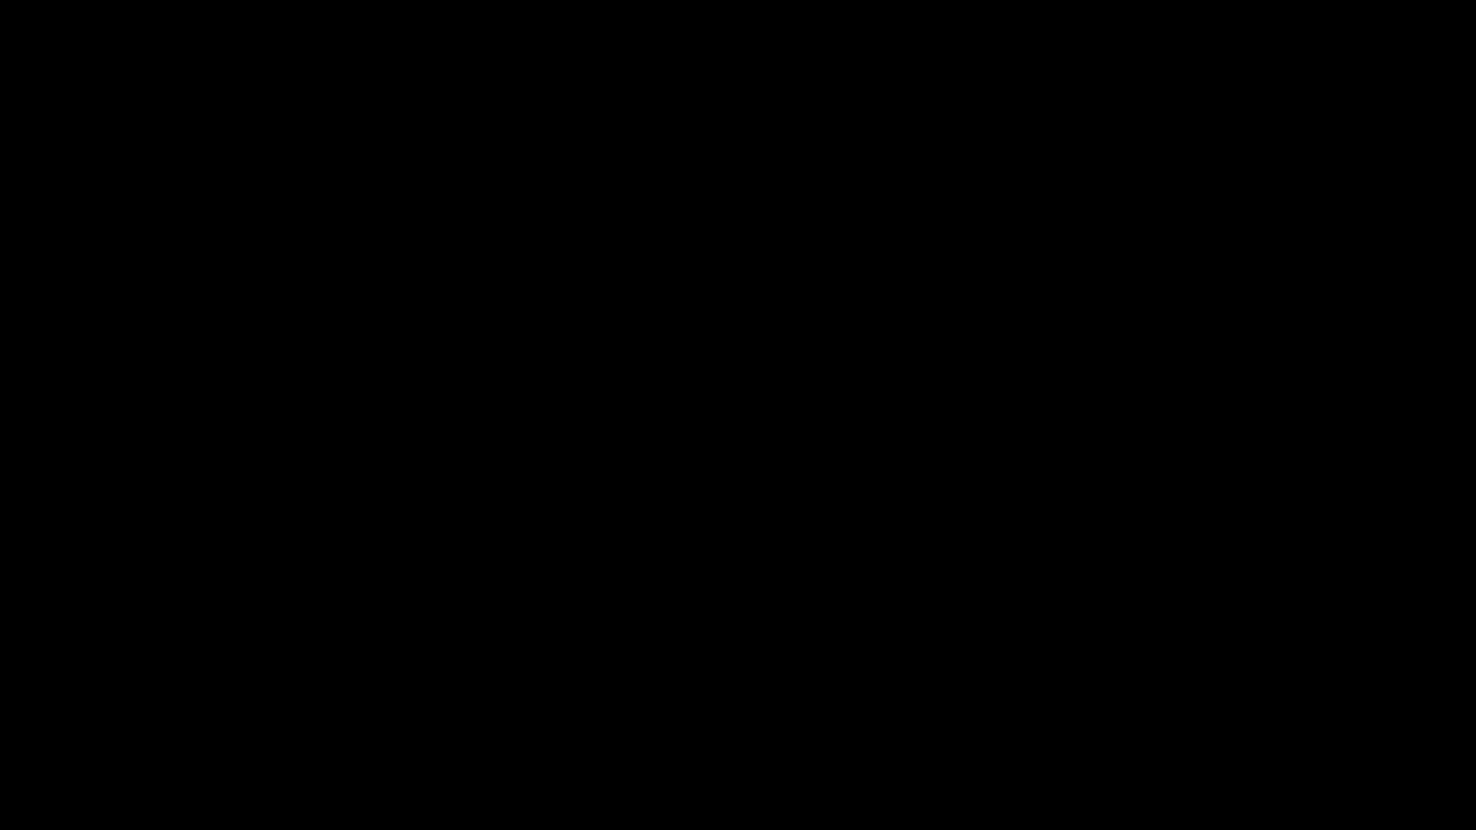
Grab and move the target bones around so Owner follows to stay midway between them.
{"action": "key", "text": "g"}
{"action": "left_click", "coordinate": [889, 294]}
{"action": "key", "text": "g"}
{"action": "left_click", "coordinate": [262, 551]}
{"action": "key", "text": "g"}
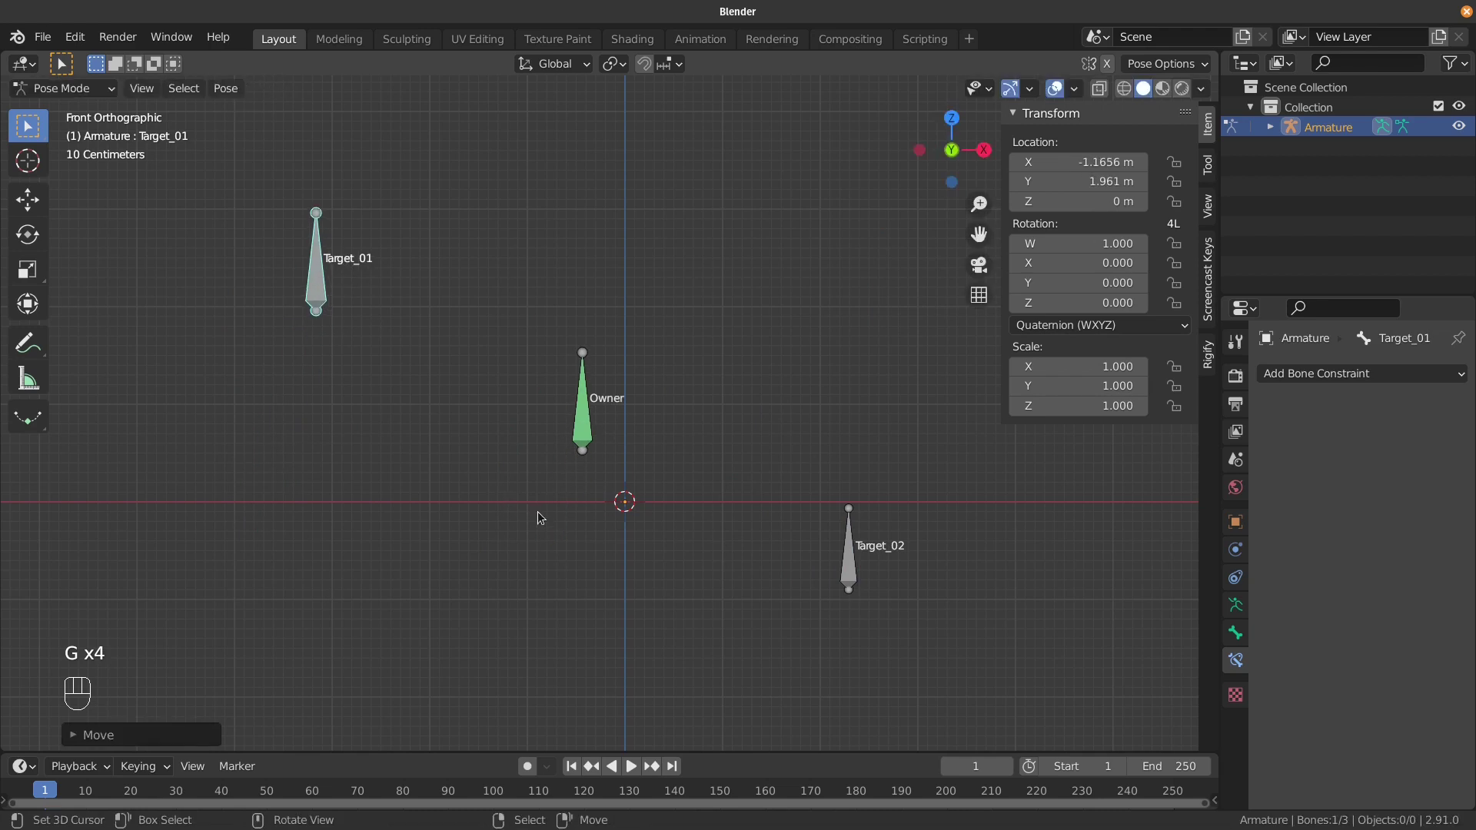
Move Target_02 up to the right, rotate and shrink it, then select Target_01.
{"action": "right_click", "coordinate": [859, 566]}
{"action": "key", "text": "g"}
{"action": "key", "text": "r"}
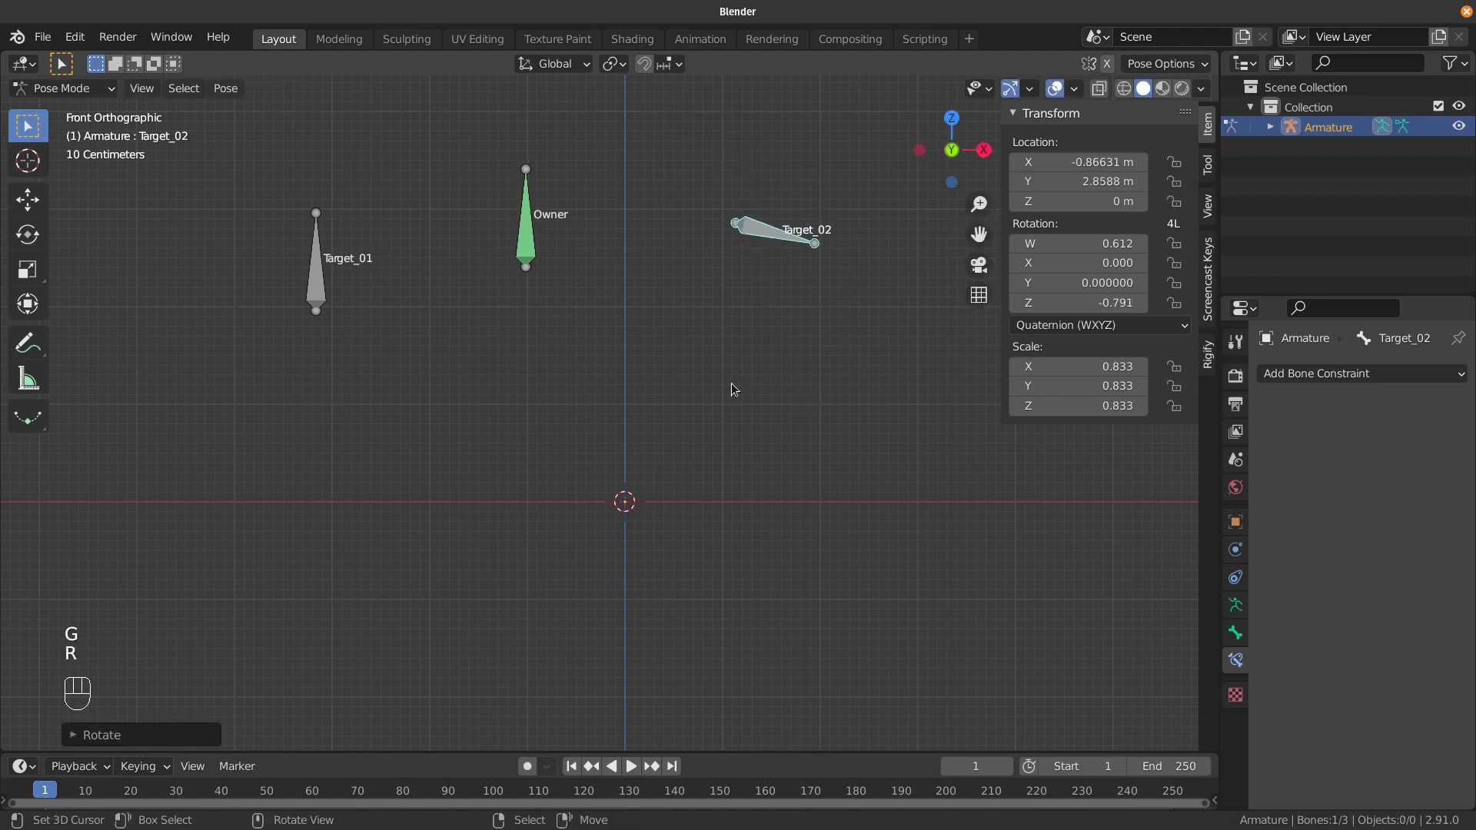
{"action": "right_click", "coordinate": [299, 289]}
{"action": "left_click", "coordinate": [321, 293]}
Move Target_01 toward the lower left, rotate it and scale it up.
{"action": "key", "text": "g"}
{"action": "key", "text": "r"}
{"action": "key", "text": "s"}
{"action": "right_click", "coordinate": [198, 519]}
Start a new General scene and delete the default cube, camera and light.
{"action": "key", "text": "s"}
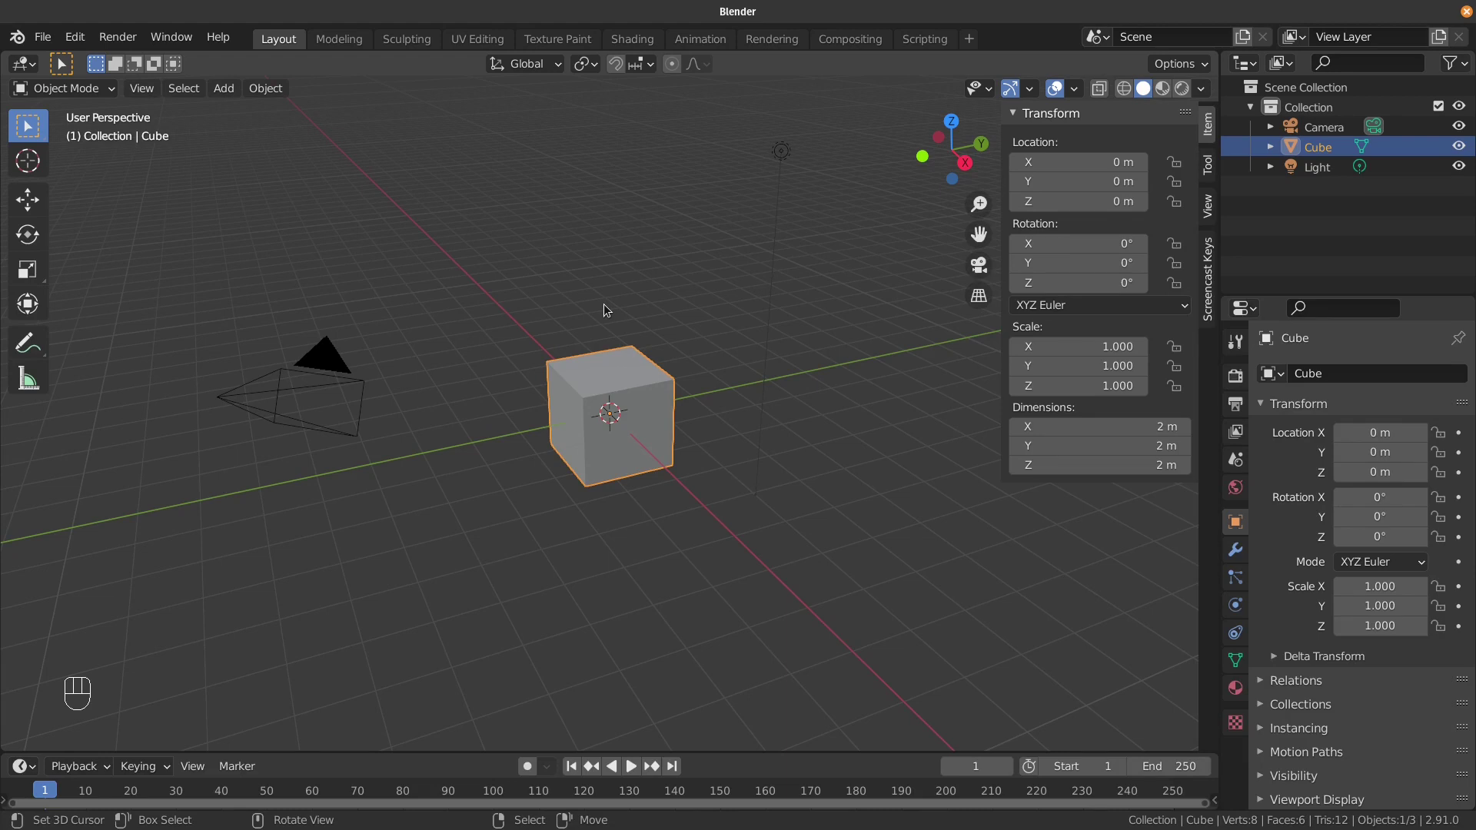
{"action": "key", "text": "a"}
{"action": "key", "text": "a"}
{"action": "key", "text": "x"}
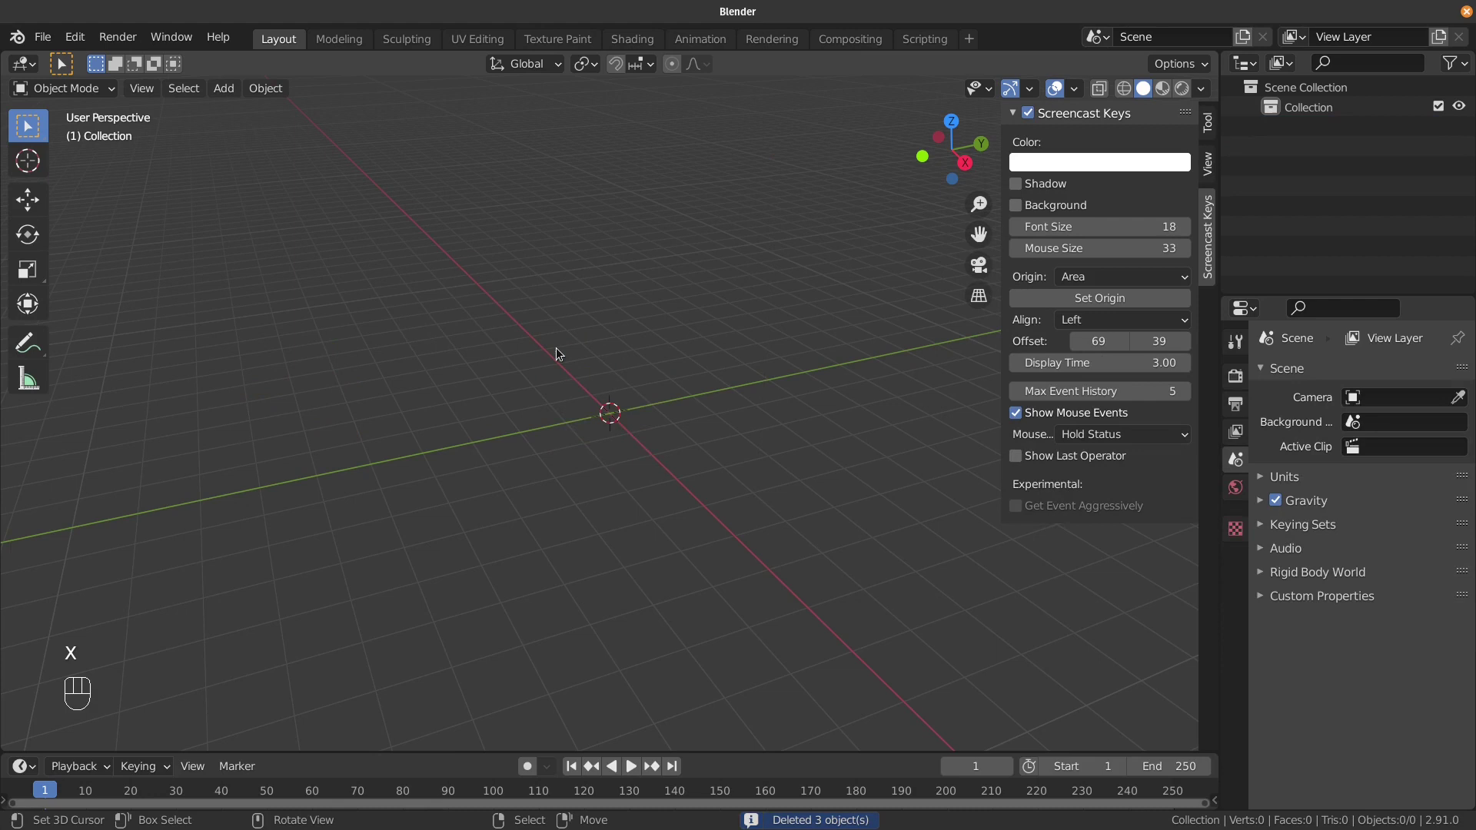
In front view add a single-bone armature and enable Names in its Viewport Display.
{"action": "key", "text": "KP_1"}
{"action": "key", "text": "shift+a"}
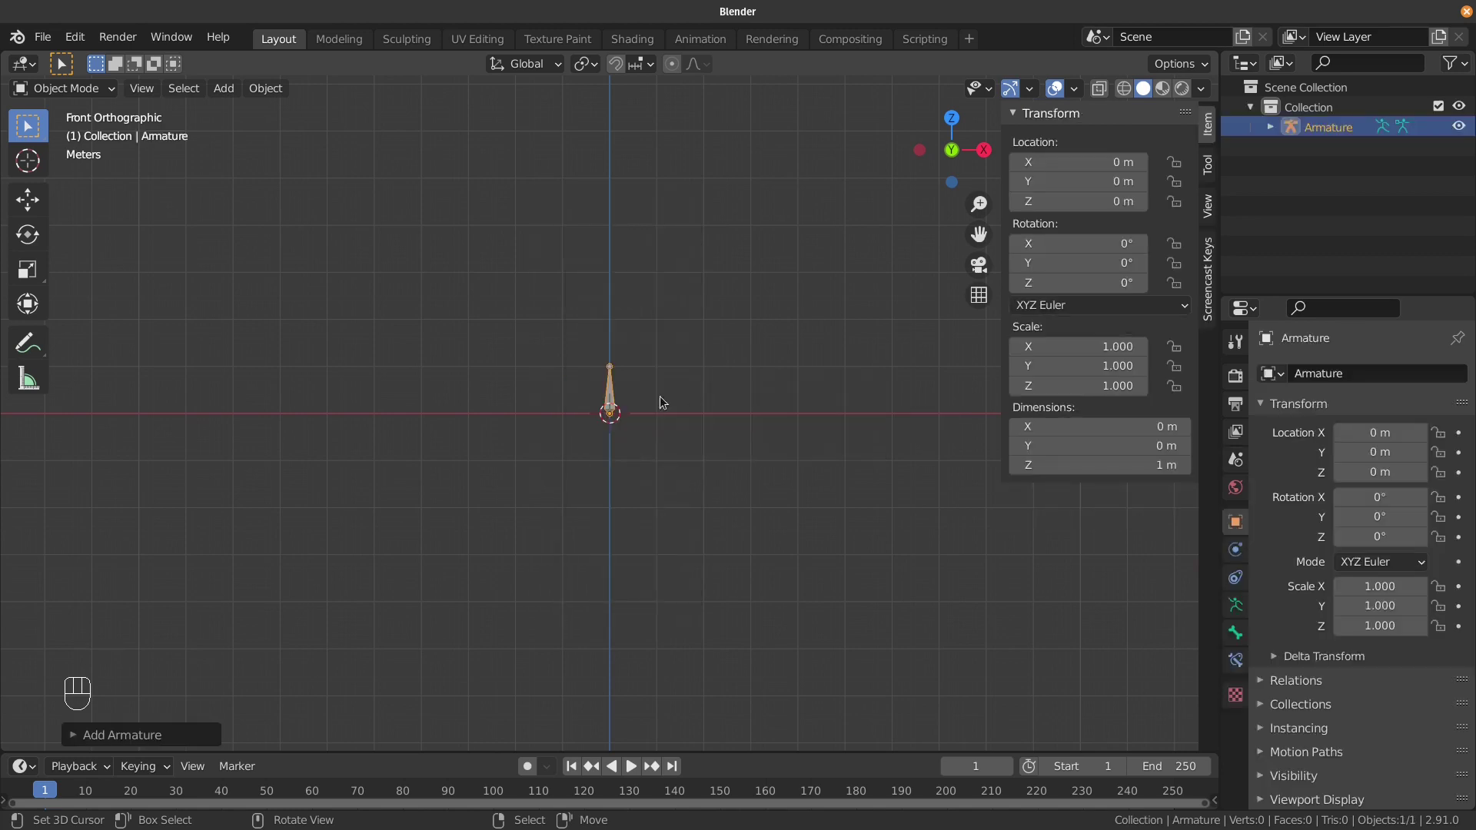
{"action": "right_click", "coordinate": [1241, 605]}
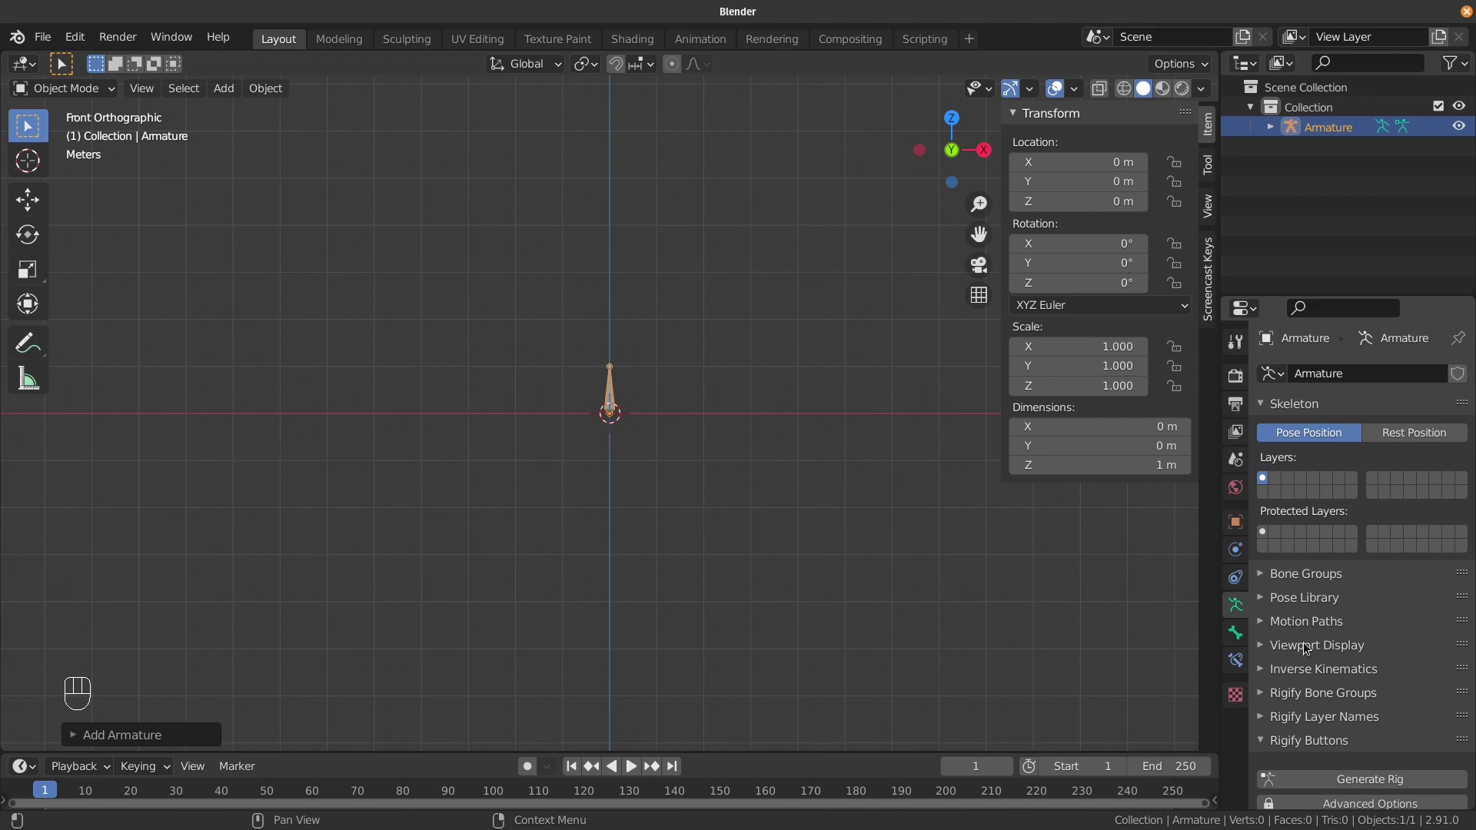
{"action": "right_click", "coordinate": [1293, 643]}
{"action": "left_click", "coordinate": [1348, 698]}
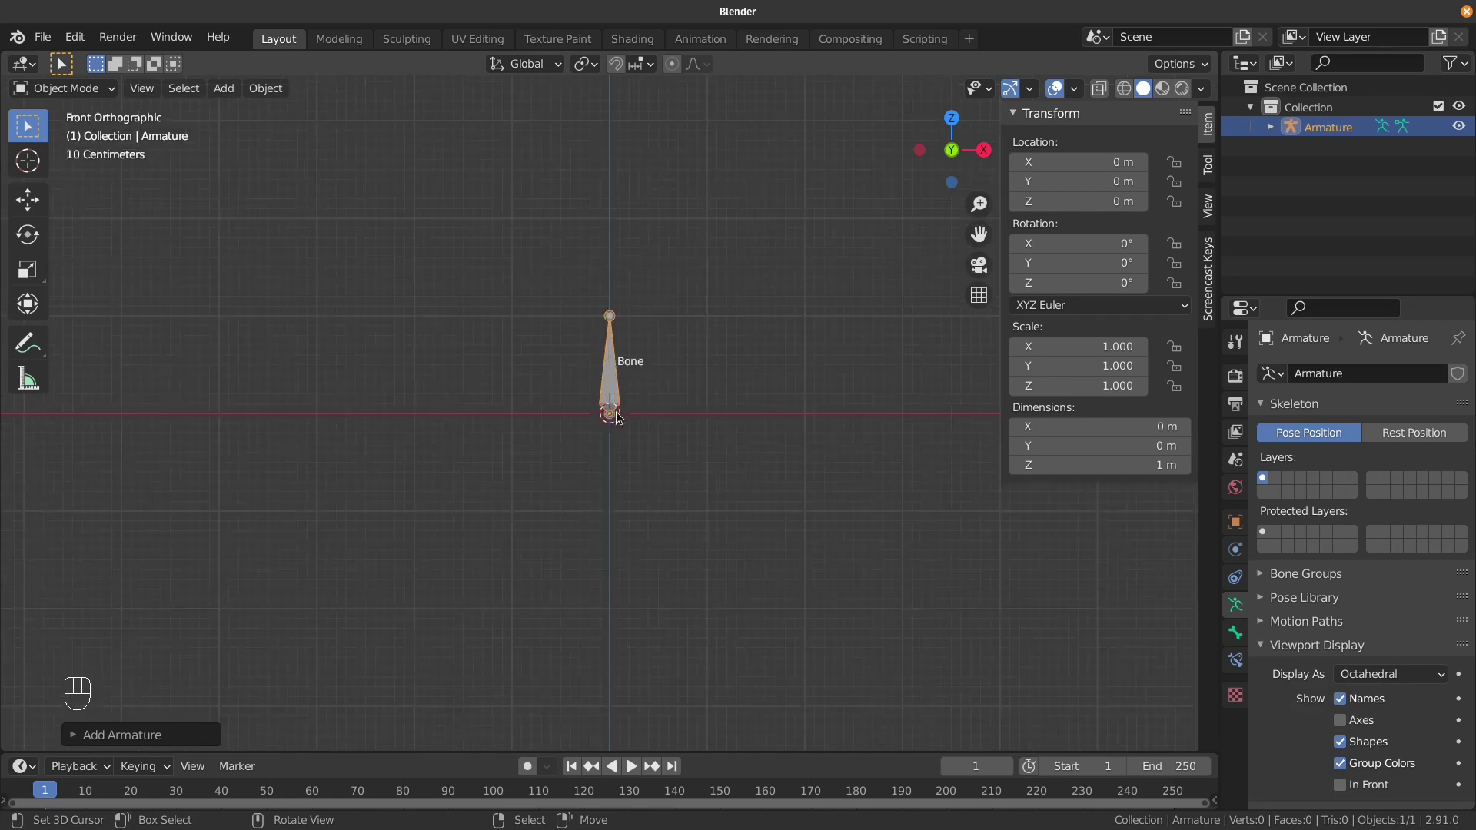
In Edit Mode duplicate the bone two metres to the left as Bone.001.
{"action": "key", "text": "Tab"}
{"action": "left_click_drag", "start_coordinate": [662, 444], "coordinate": [667, 474]}
{"action": "right_click", "coordinate": [638, 453]}
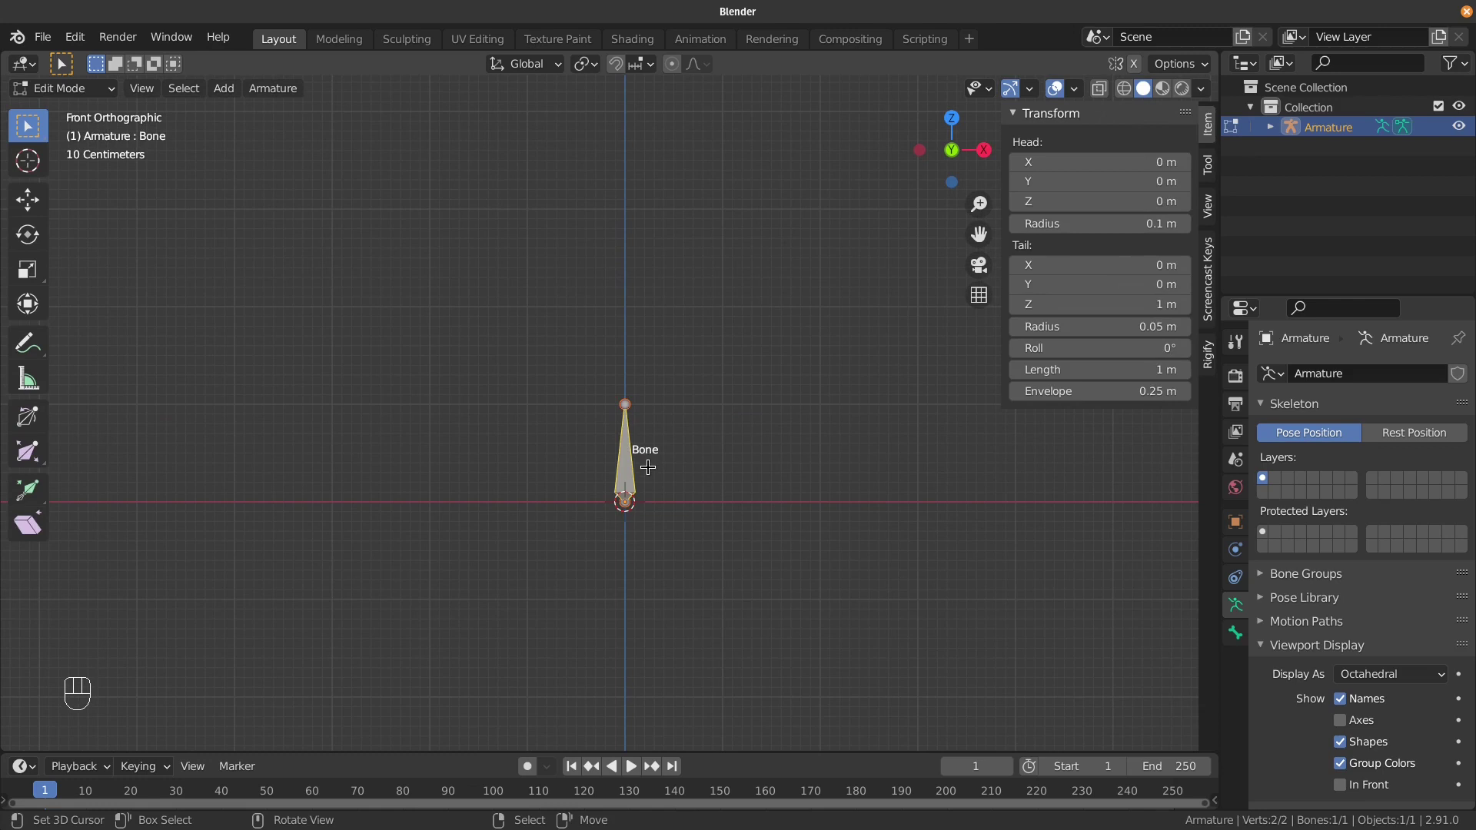
{"action": "key", "text": "shift+d"}
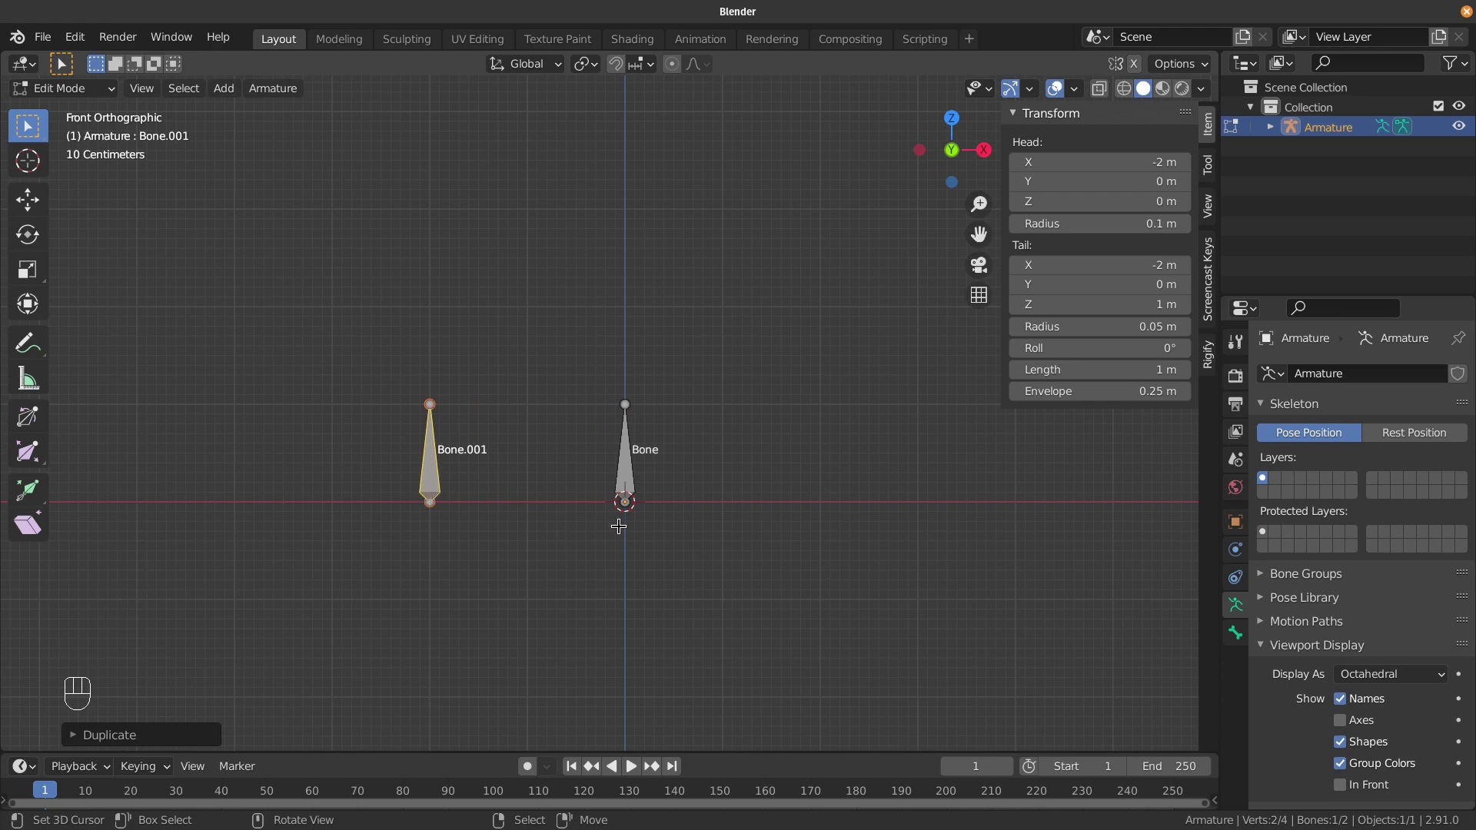
Duplicate the bone again two metres to the right as Bone.002 and show its Relations settings.
{"action": "right_click", "coordinate": [625, 454]}
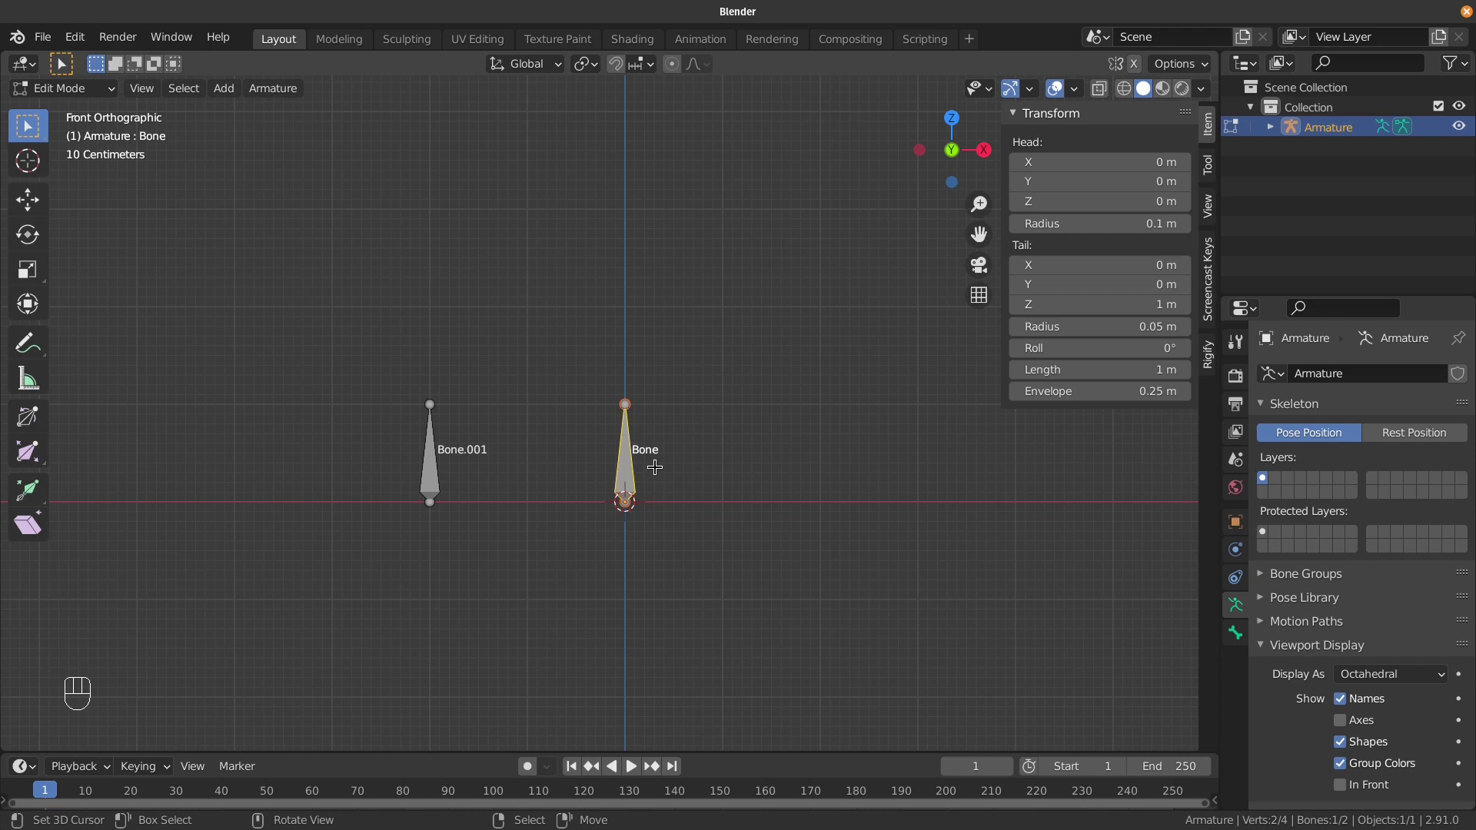
{"action": "key", "text": "shift+d"}
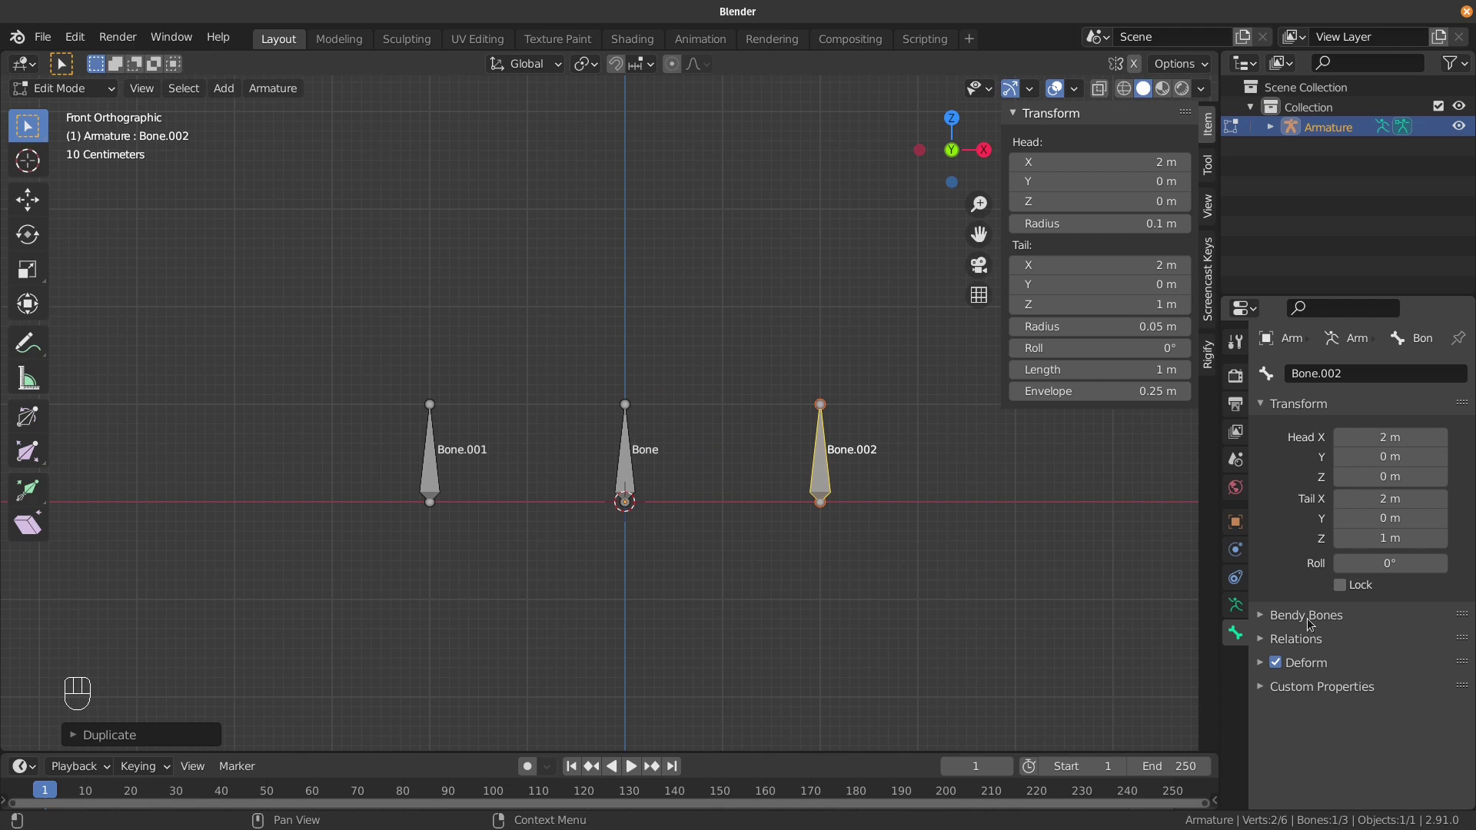
{"action": "left_click", "coordinate": [1311, 634]}
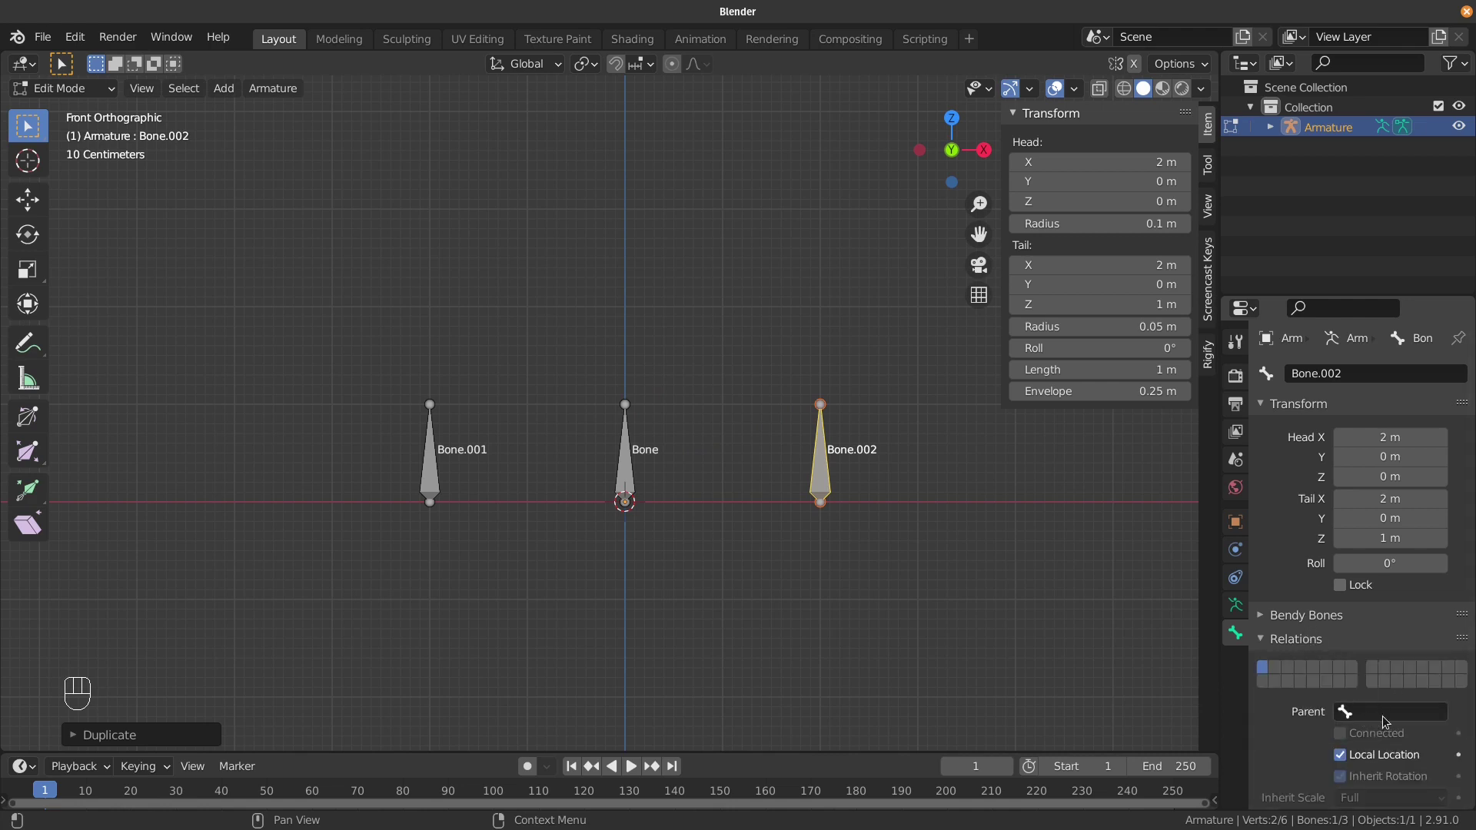
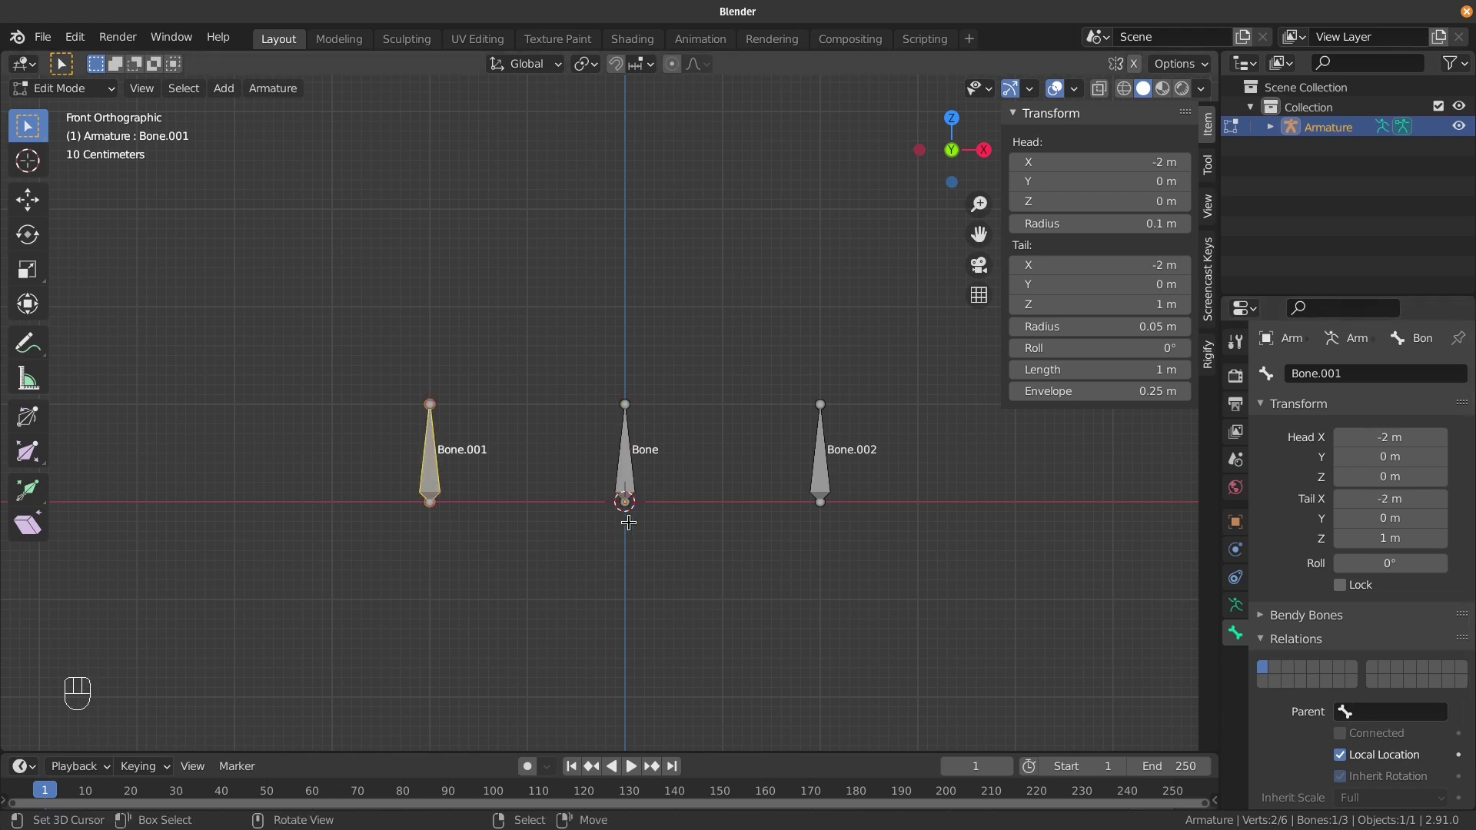
Rename the centre bone to Owner and the left bone to Target_01.
{"action": "right_click", "coordinate": [609, 474]}
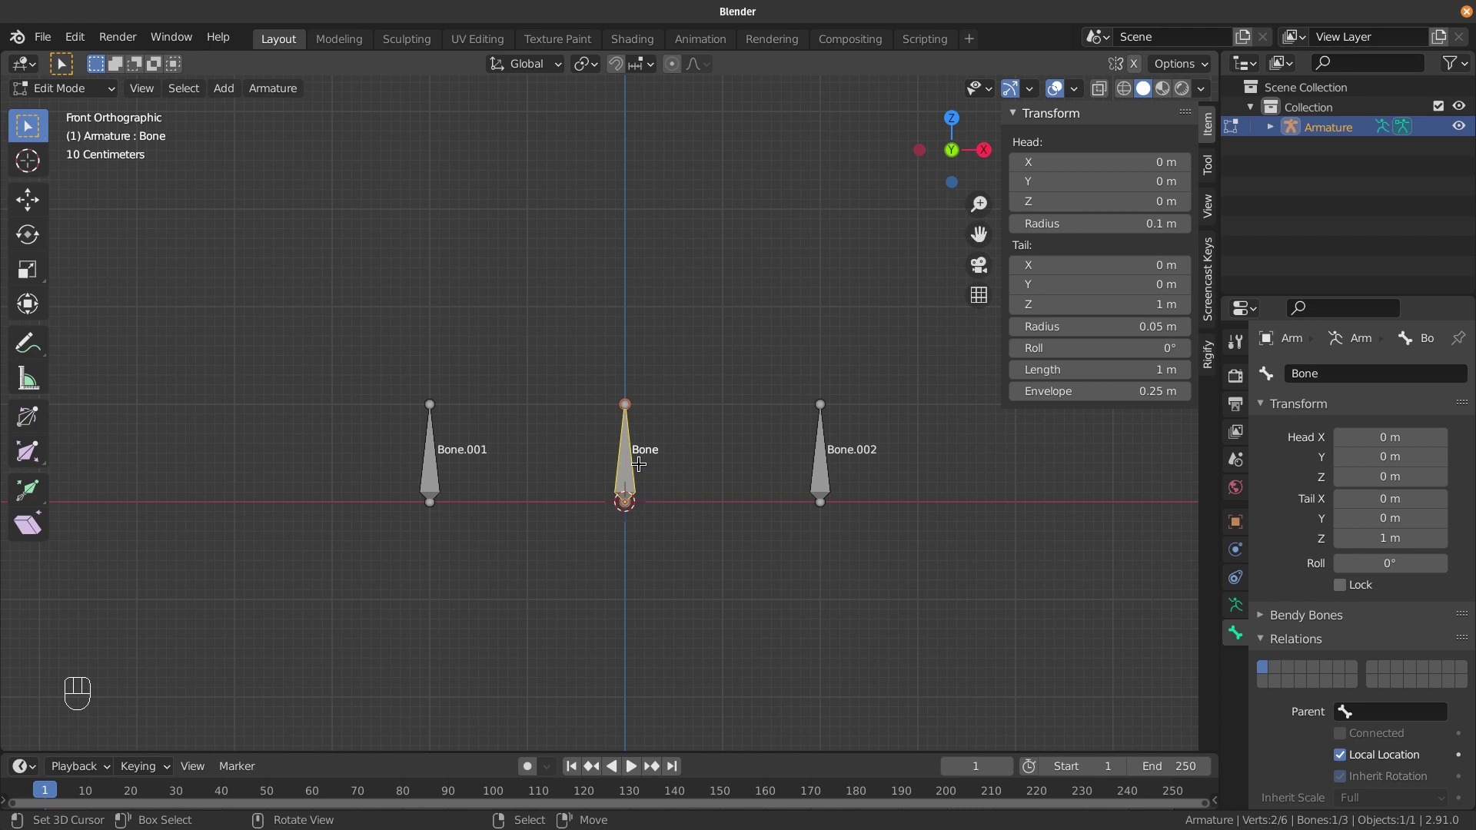
{"action": "key", "text": "F2"}
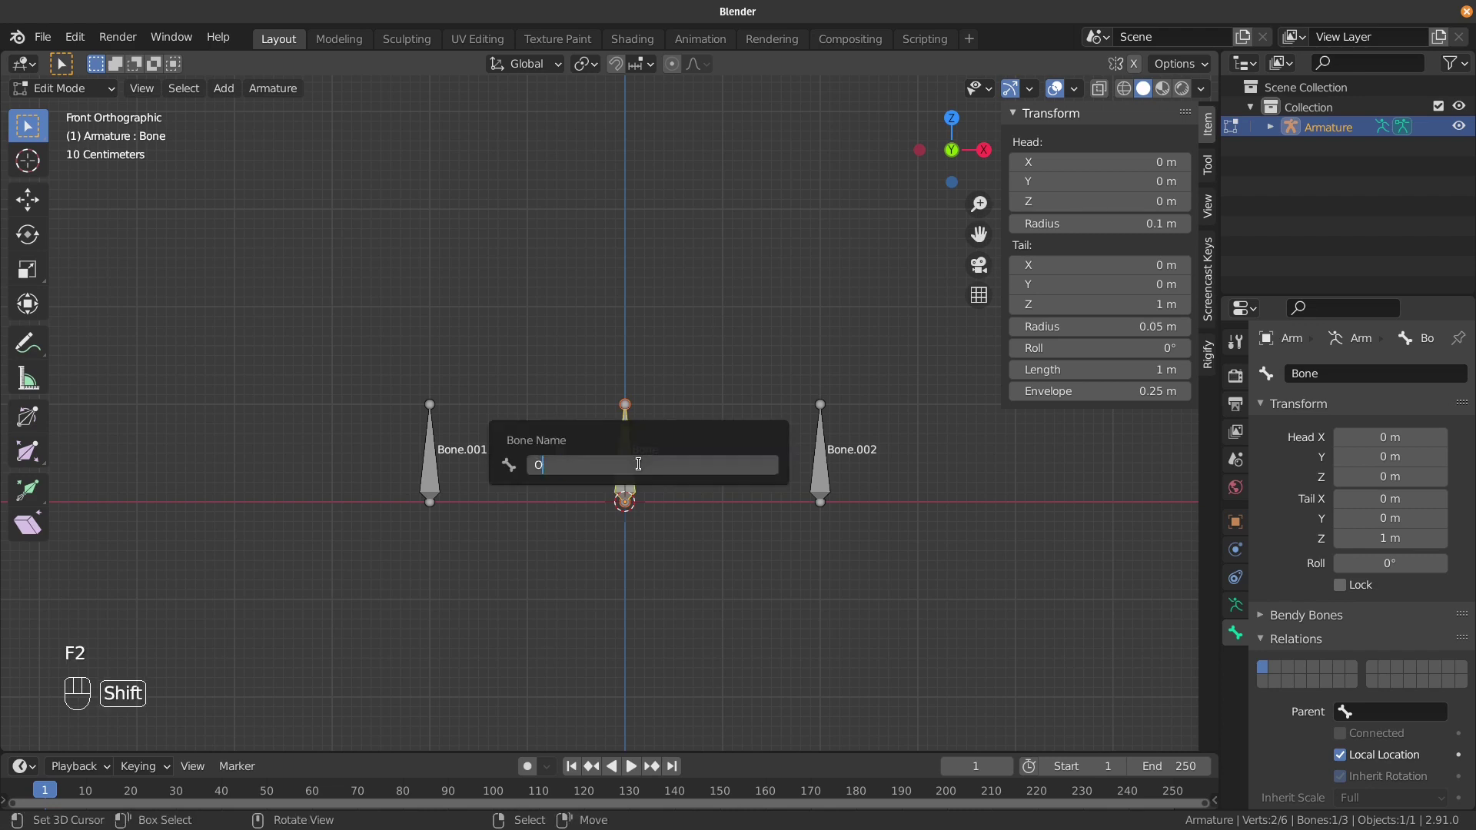
{"action": "right_click", "coordinate": [434, 462]}
{"action": "key", "text": "F2"}
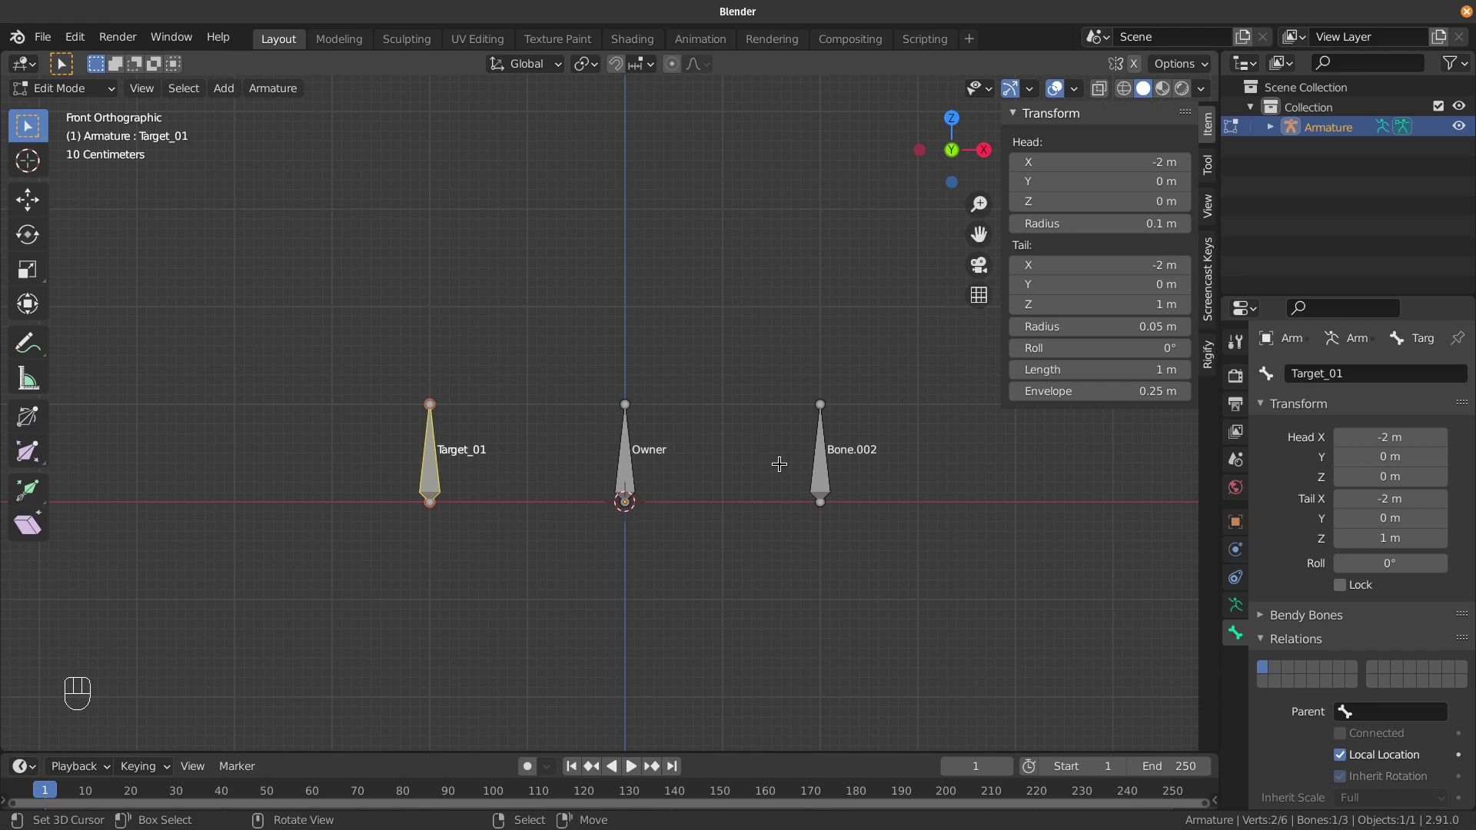
Start renaming the right-hand bone to Target_02.
{"action": "right_click", "coordinate": [815, 460]}
{"action": "key", "text": "F2"}
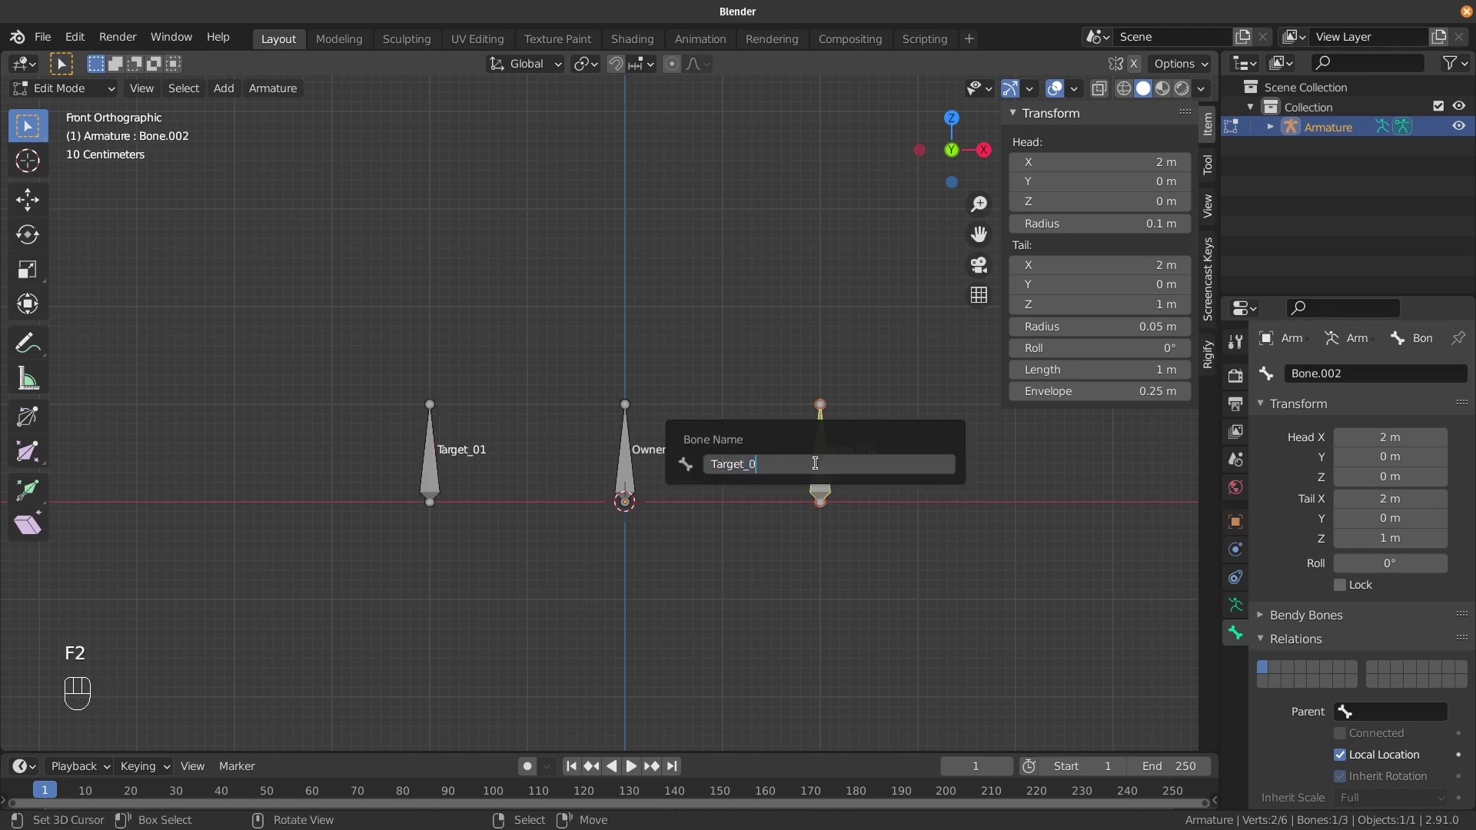
In Pose Mode give Owner a Copy Location constraint targeting Target_01, then disable it.
{"action": "right_click", "coordinate": [620, 469]}
{"action": "key", "text": "Tab"}
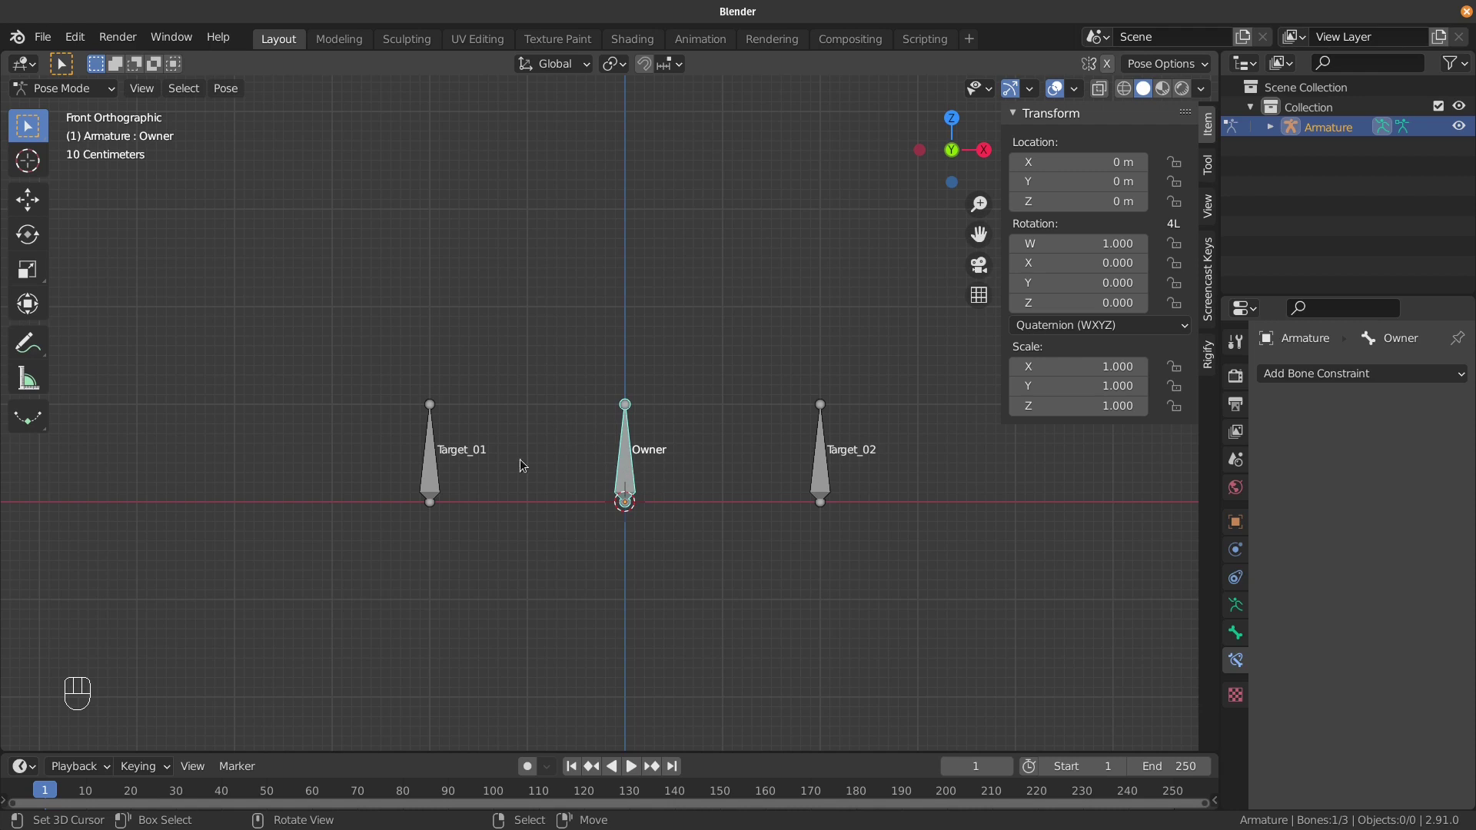
{"action": "right_click", "coordinate": [430, 452]}
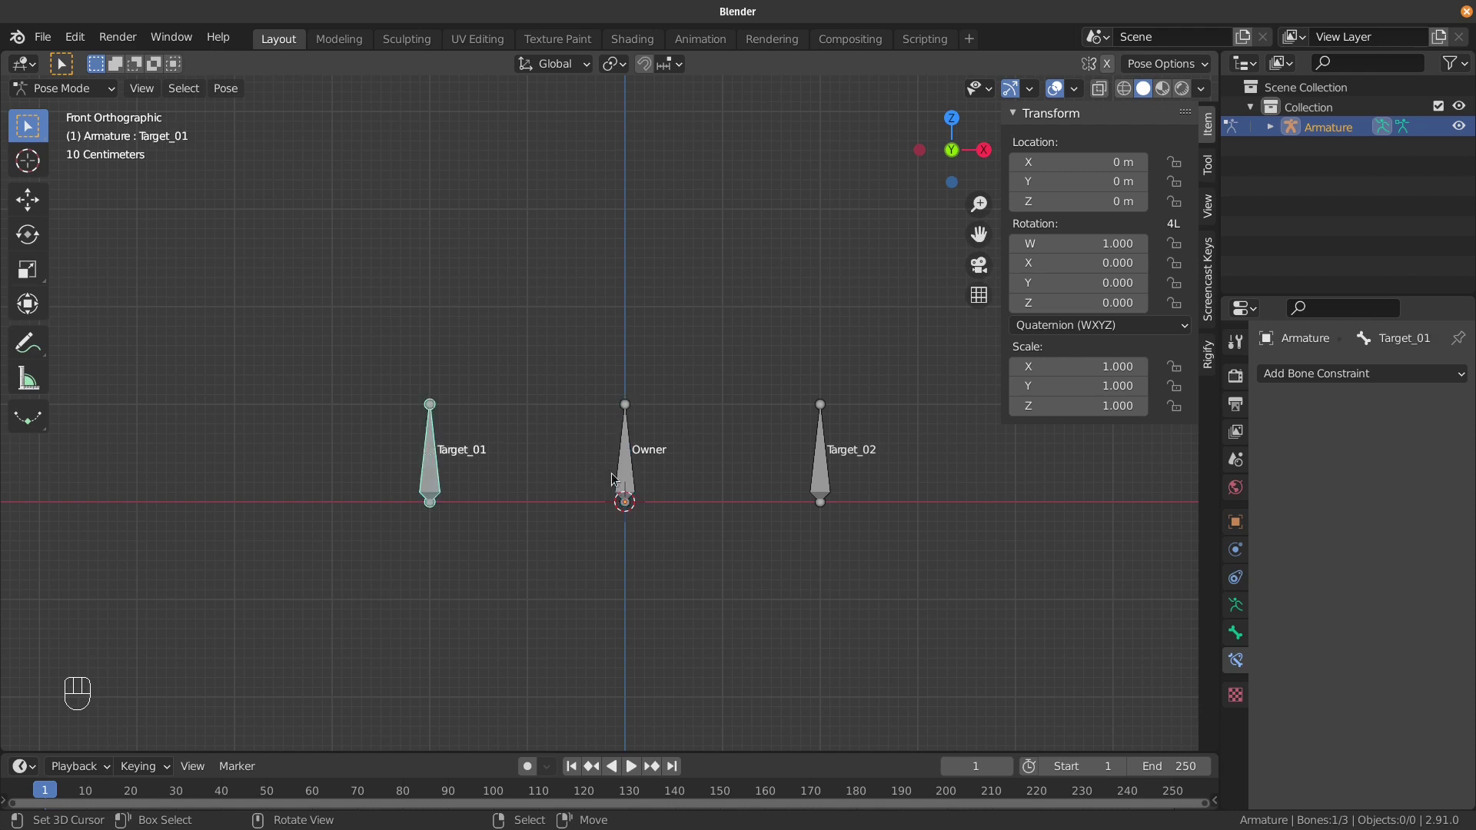
{"action": "left_click", "coordinate": [630, 464]}
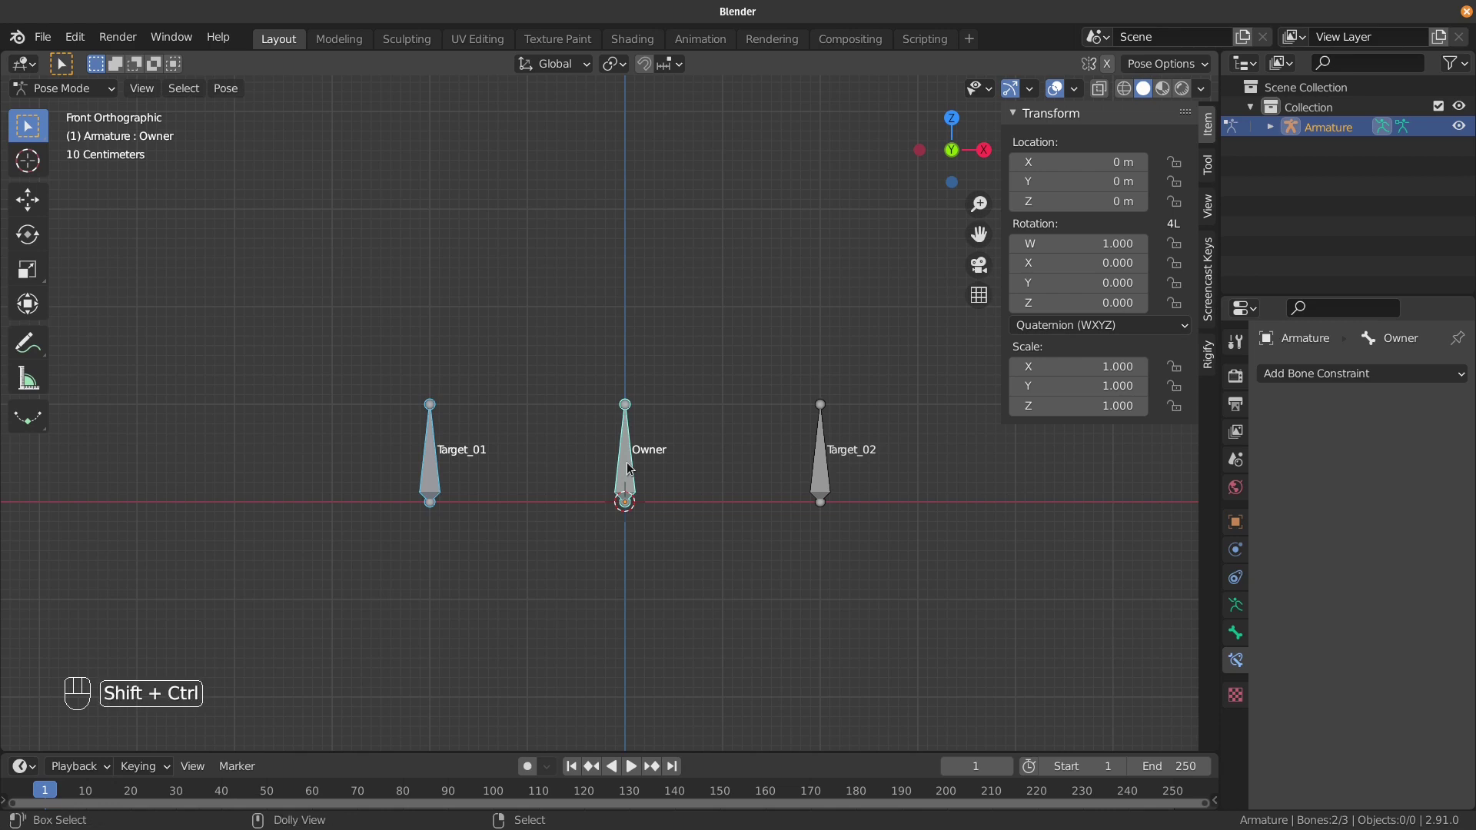
{"action": "key", "text": "ctrl+shift+c"}
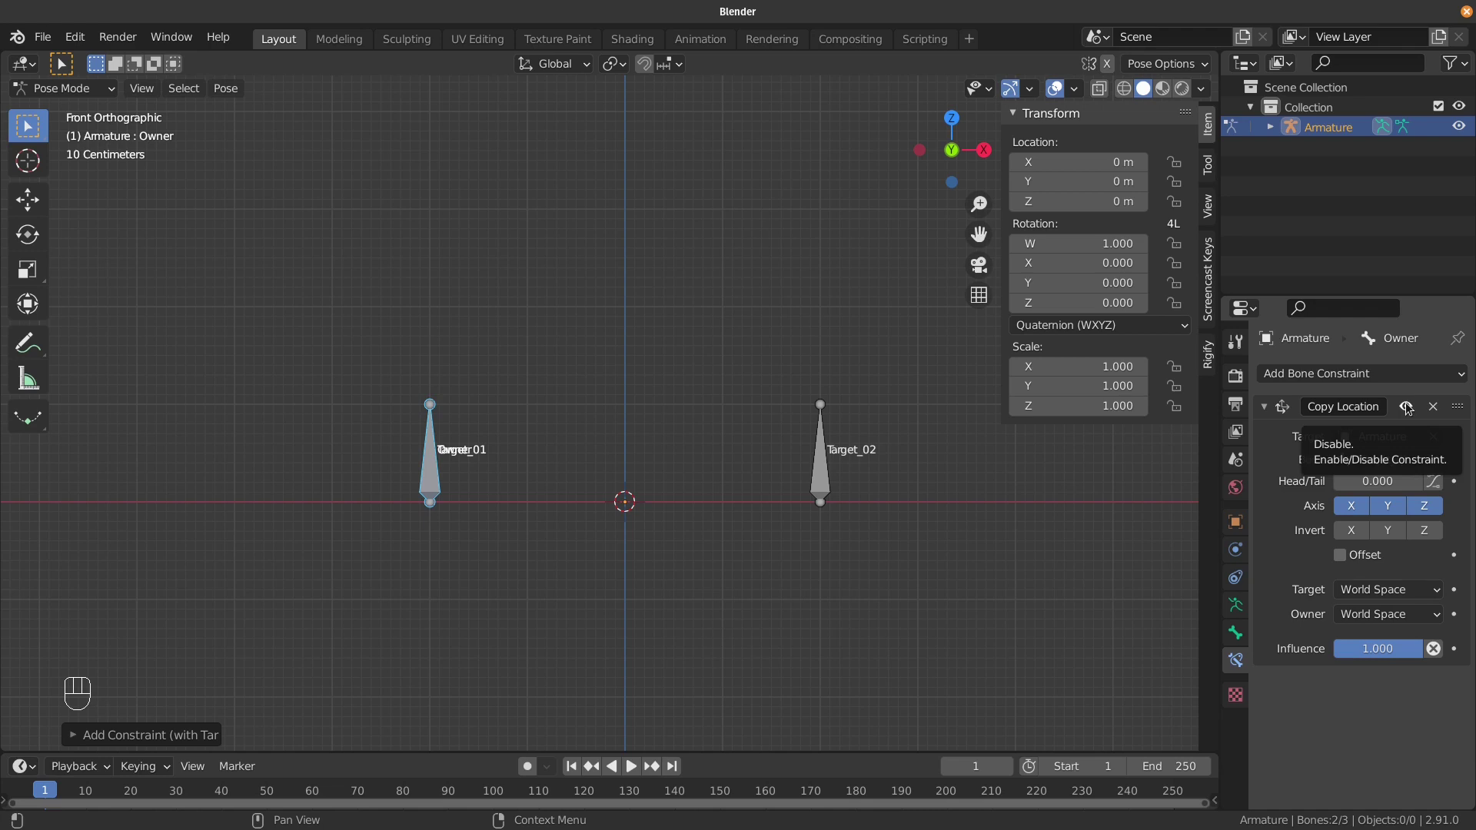
{"action": "left_click", "coordinate": [1412, 405]}
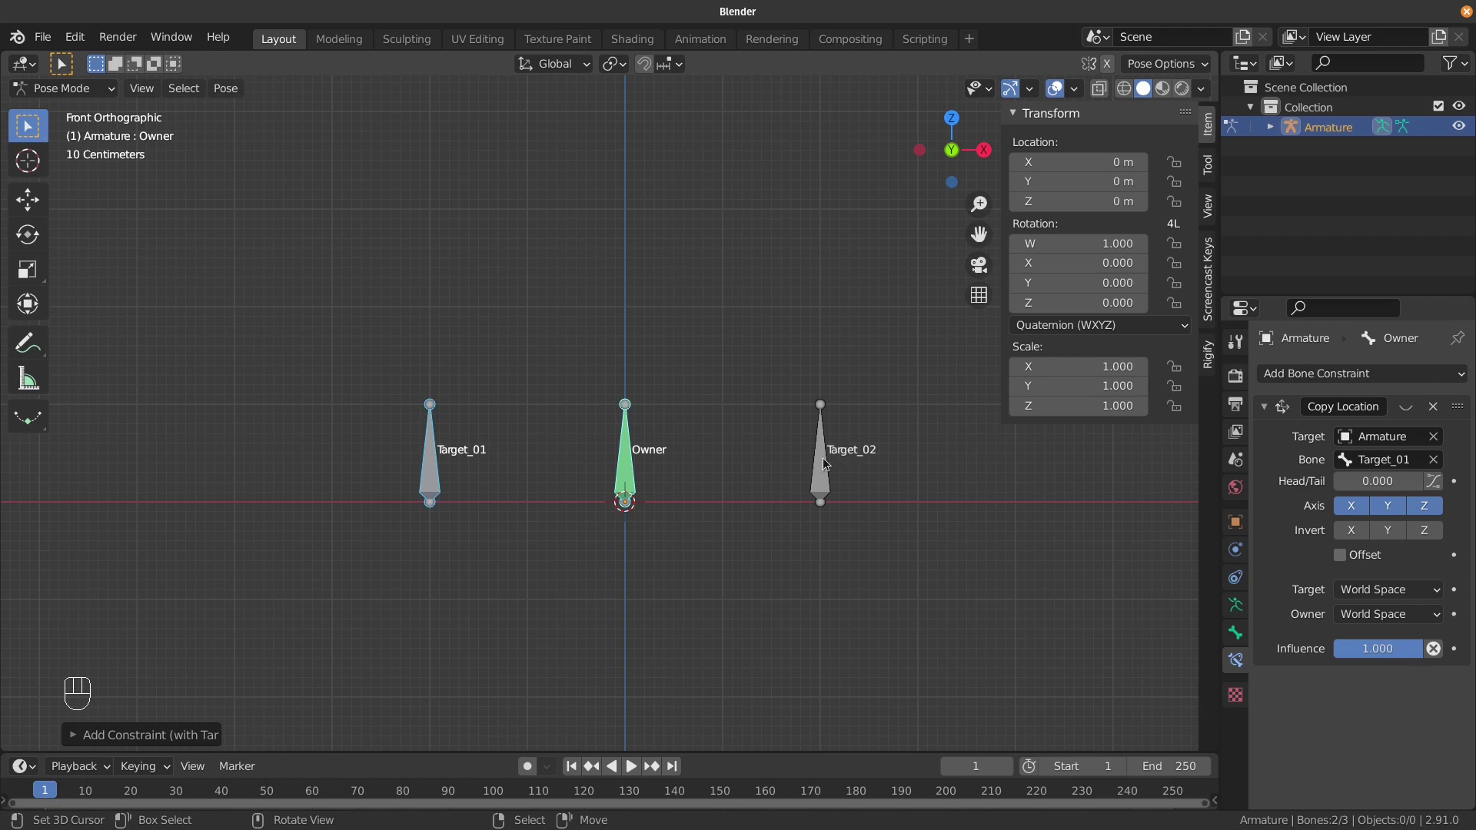
Give Owner a second Copy Location constraint targeting Target_02 and re-enable the first one.
{"action": "right_click", "coordinate": [827, 459]}
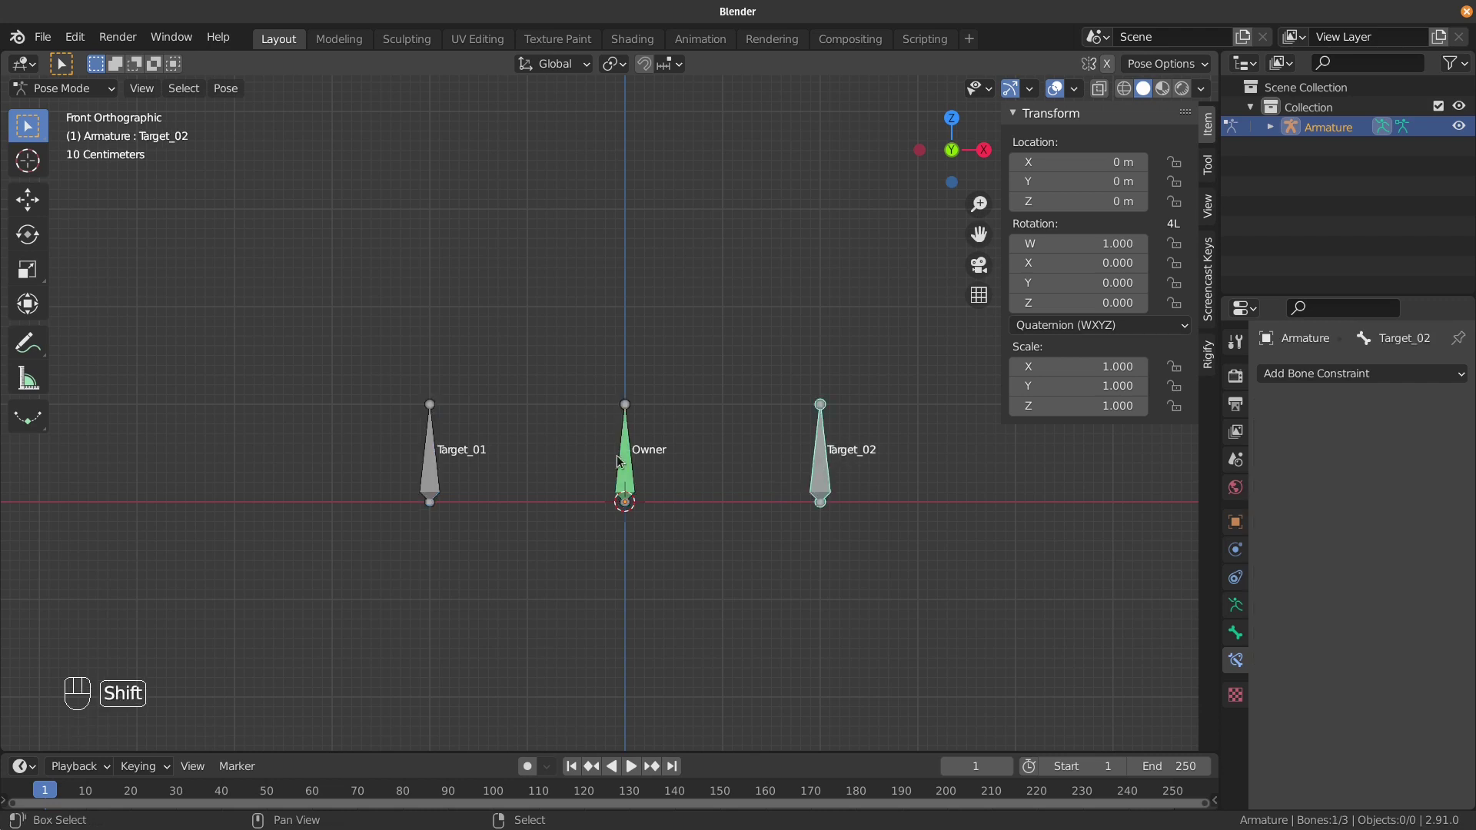
{"action": "right_click", "coordinate": [622, 455]}
{"action": "key", "text": "ctrl+shift+c"}
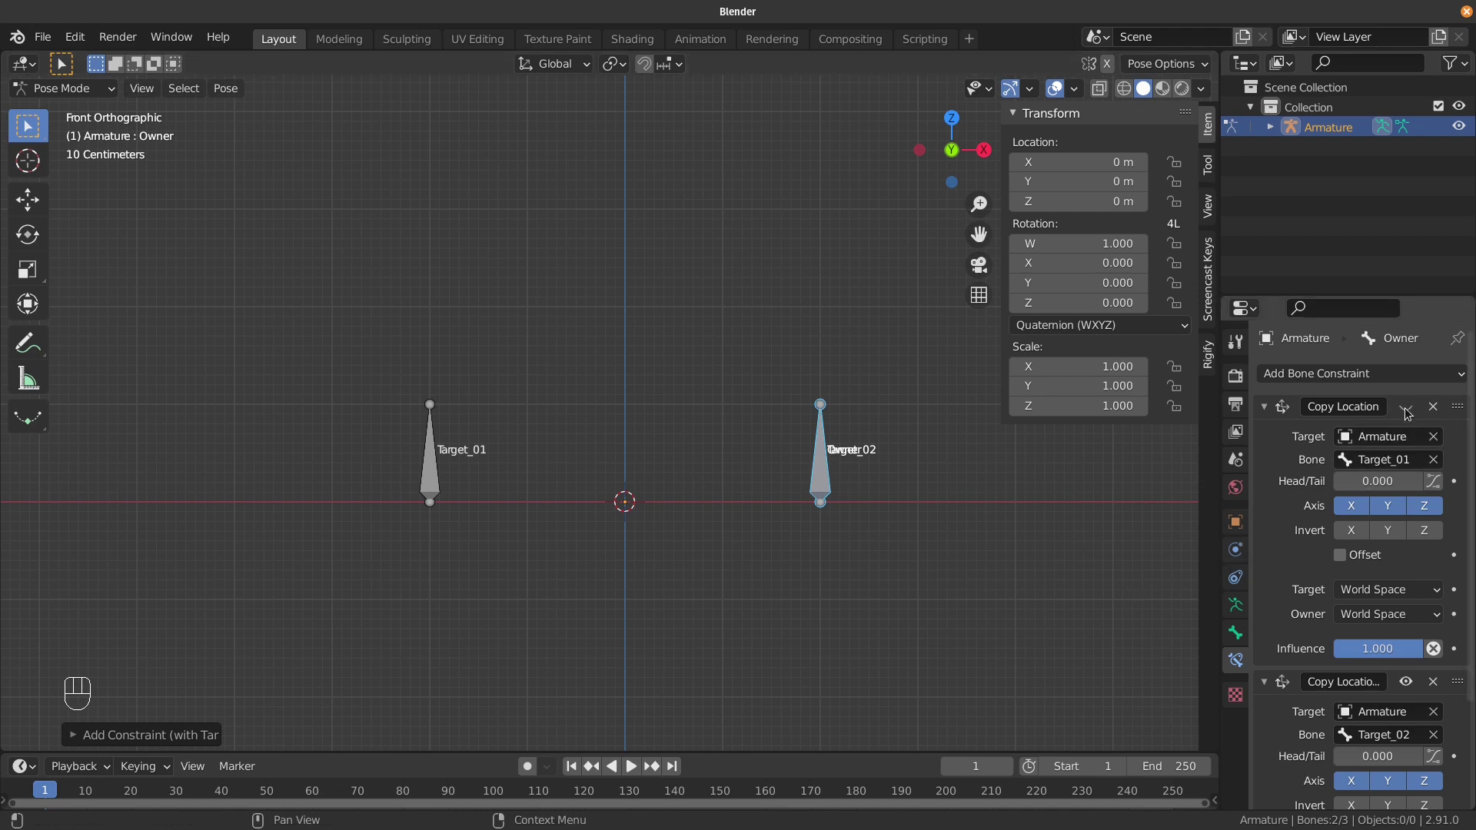
{"action": "left_click", "coordinate": [1409, 410]}
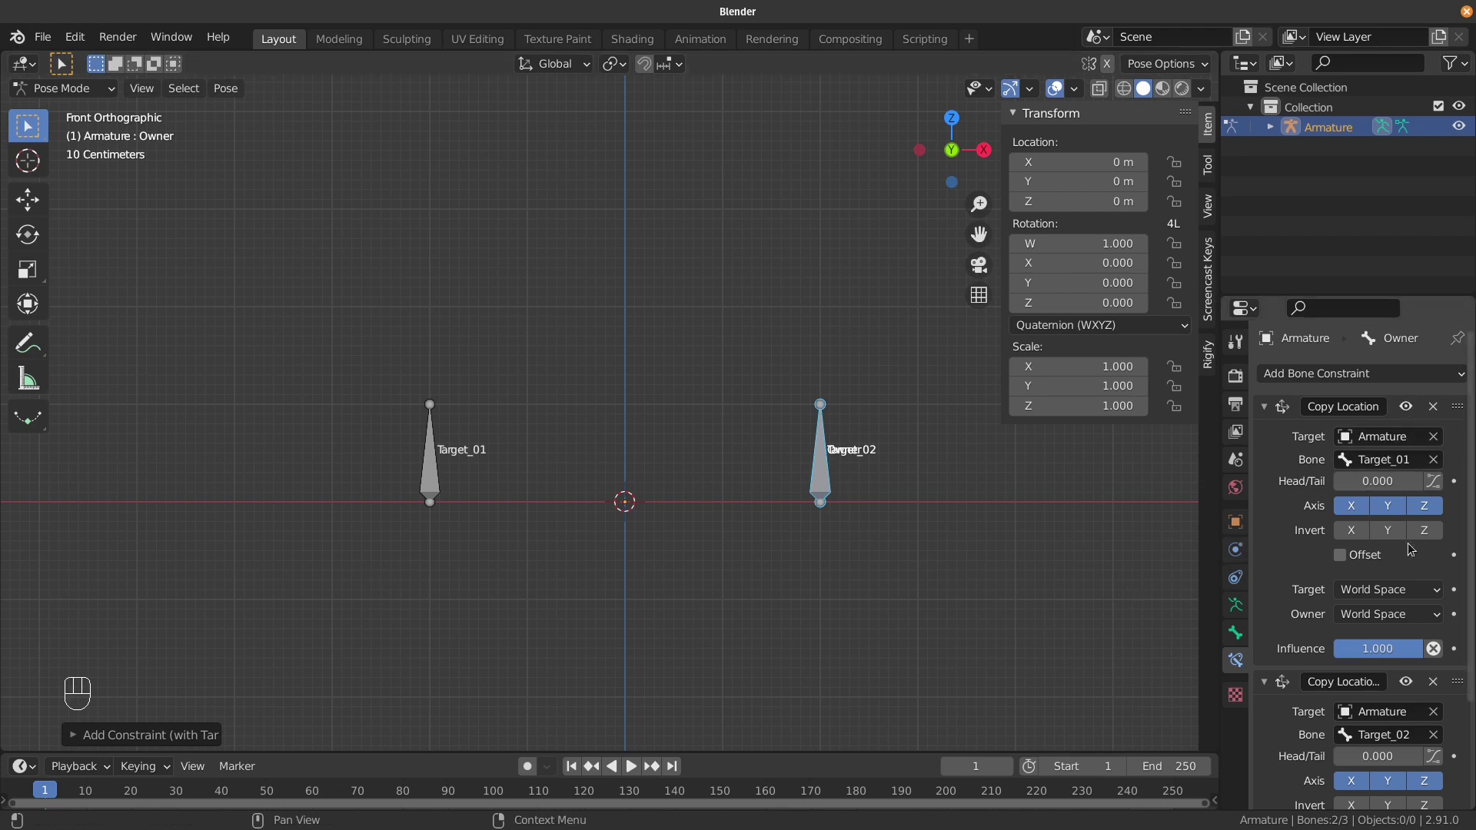
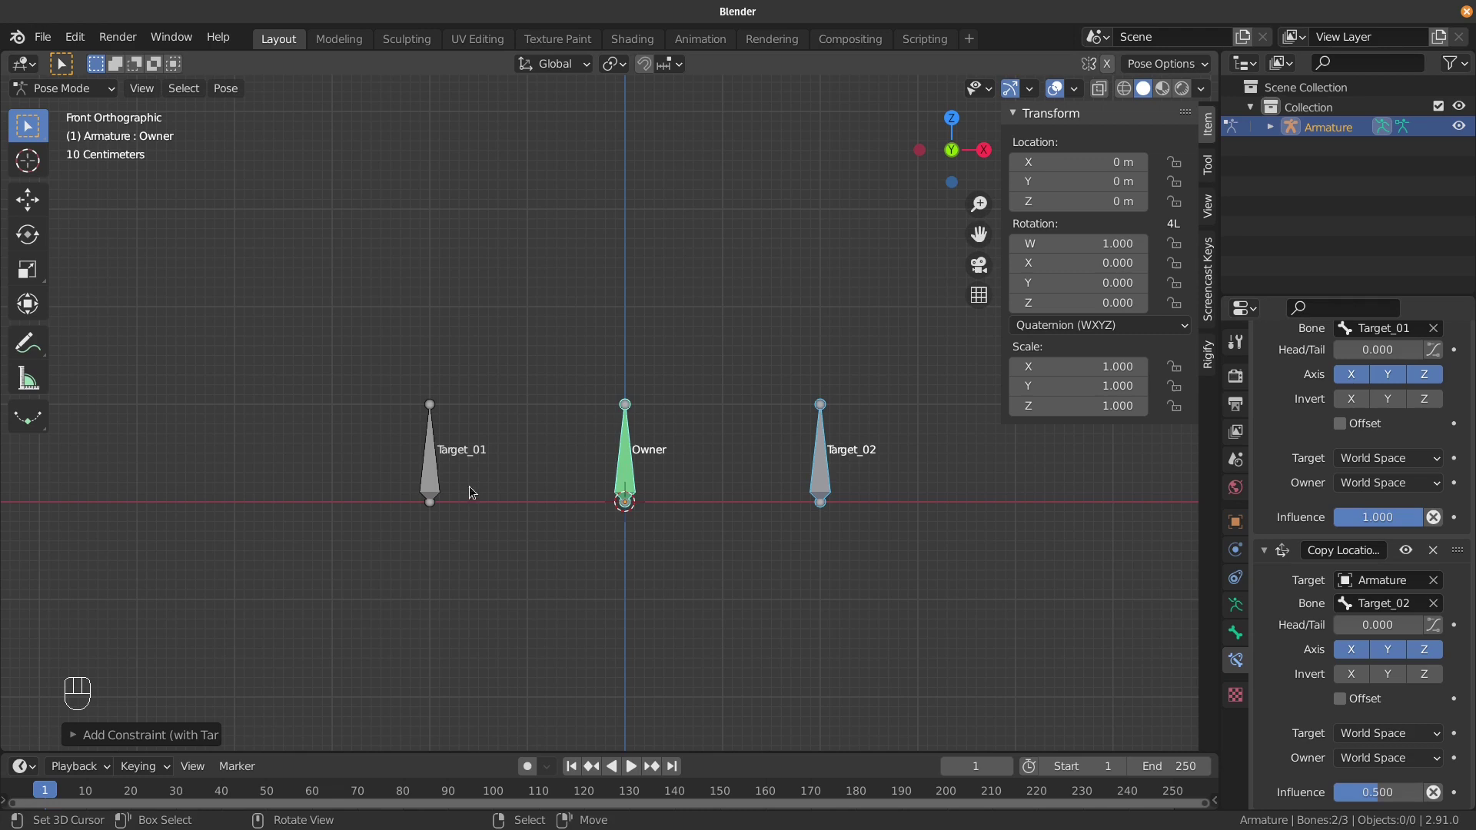
Move Target_01 with Owner following midway, then select Target_02.
{"action": "right_click", "coordinate": [431, 471]}
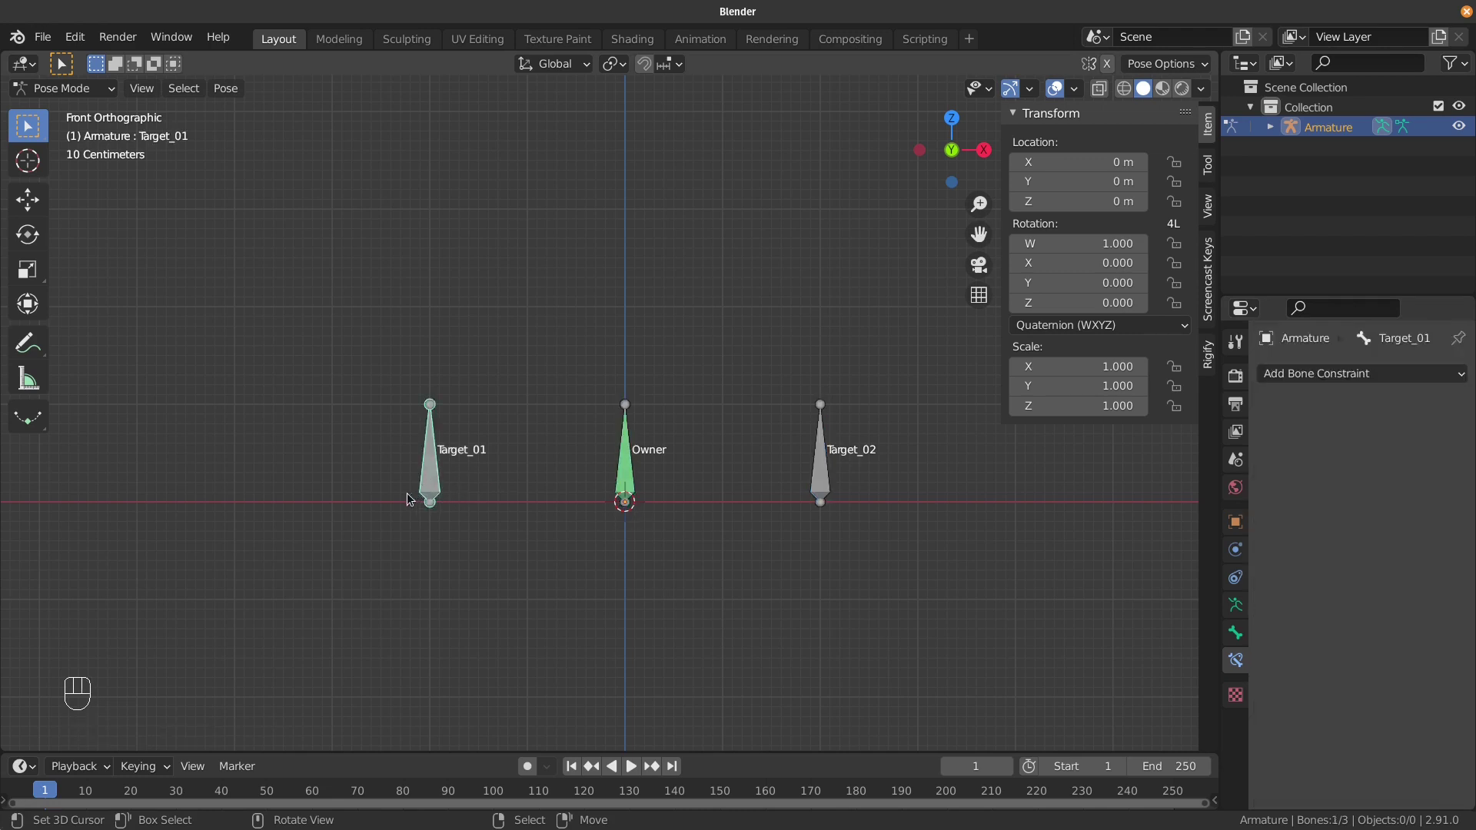
{"action": "key", "text": "g"}
{"action": "right_click", "coordinate": [805, 462]}
Move Target_02 down and to the right, Owner holding the midpoint between the targets.
{"action": "key", "text": "g"}
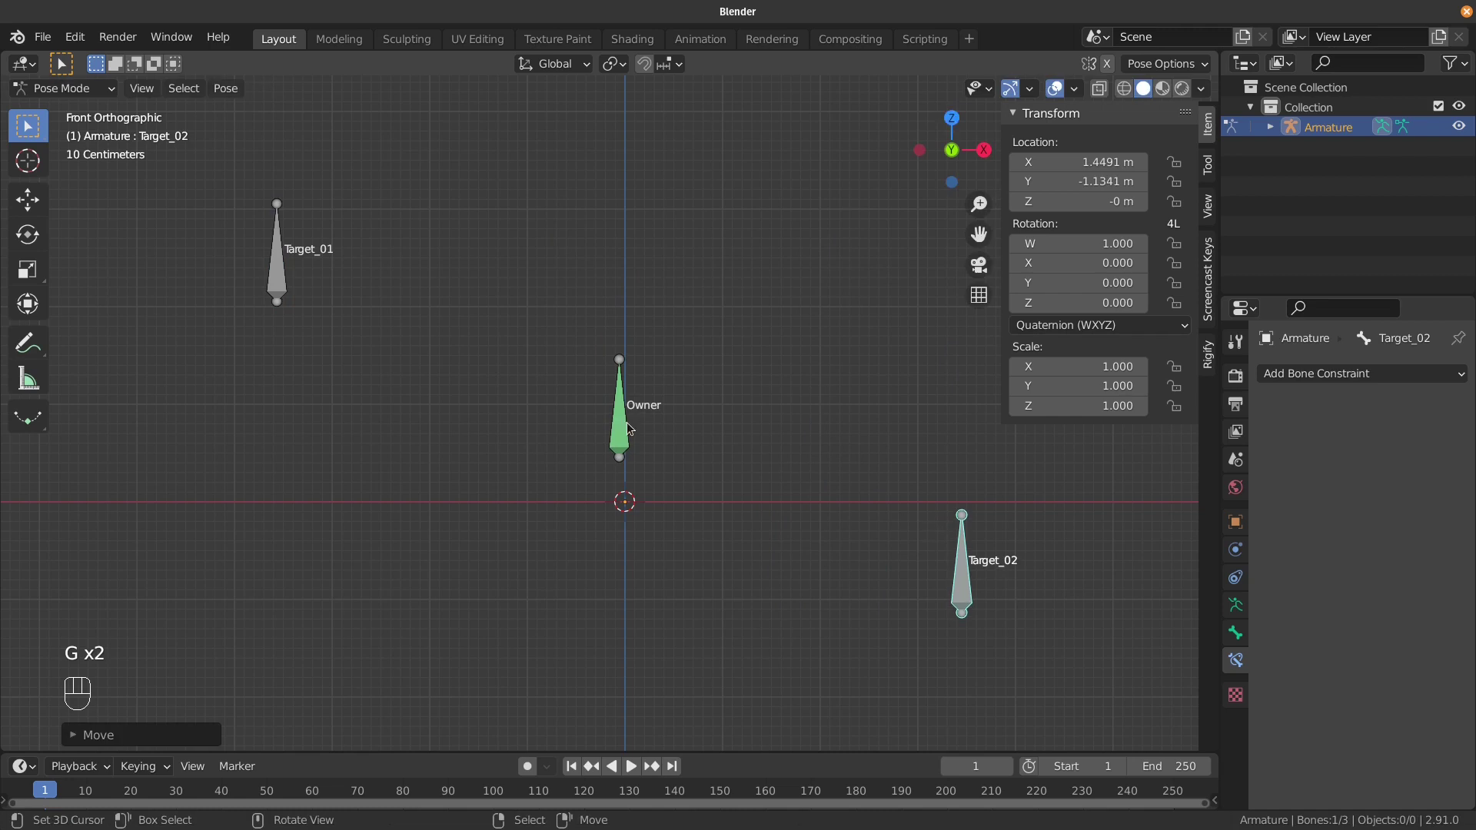
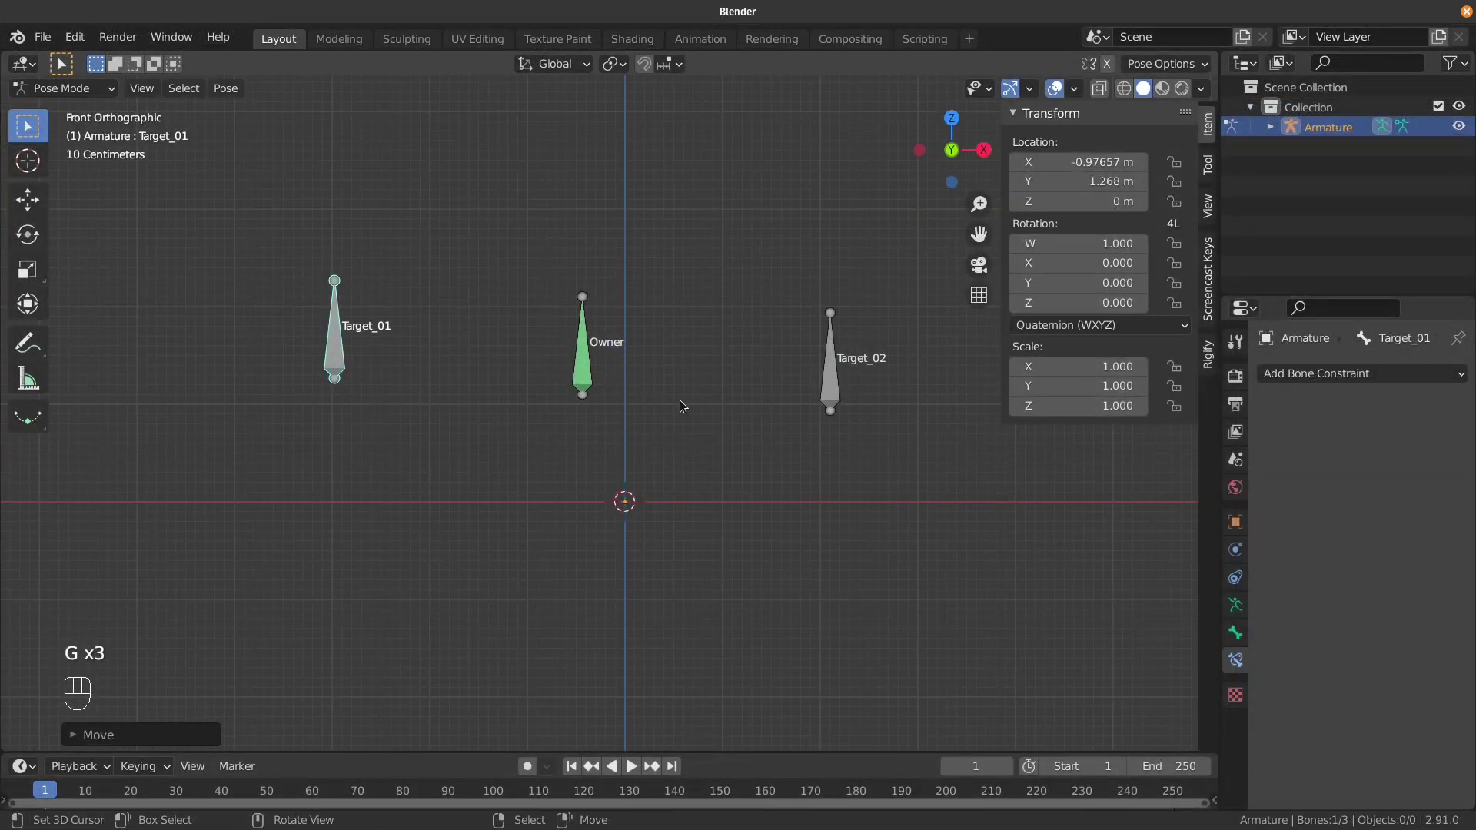
Tilt and lower Target_01, then lay Target_02 on its side.
{"action": "right_click", "coordinate": [337, 356]}
{"action": "key", "text": "g"}
{"action": "key", "text": "r"}
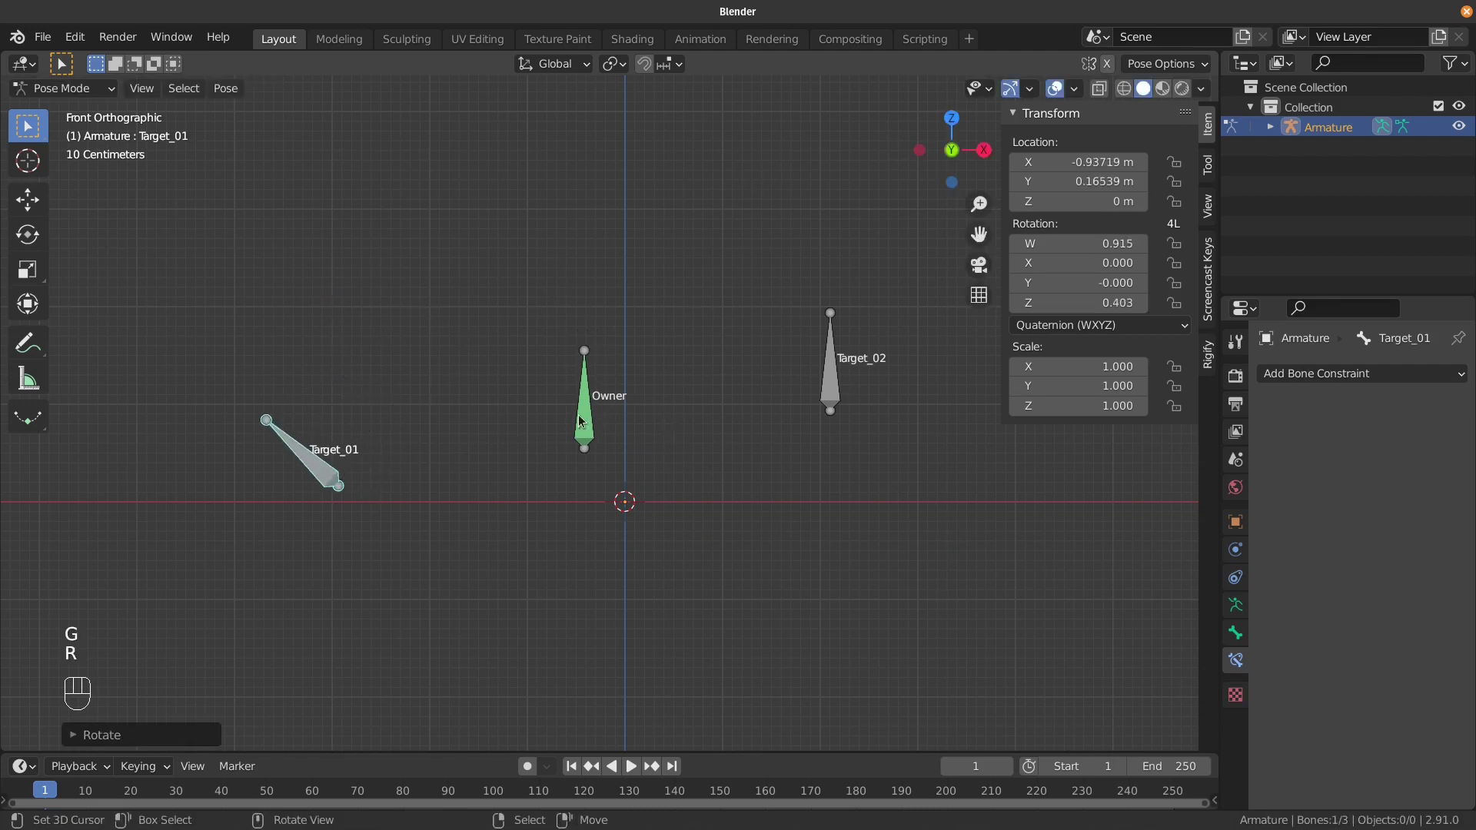
{"action": "right_click", "coordinate": [823, 390]}
{"action": "key", "text": "g"}
{"action": "key", "text": "r"}
Inspect Owner, shrink Target_02 and adjust Target_01's tilt while Owner stays midway unrotated.
{"action": "right_click", "coordinate": [594, 388]}
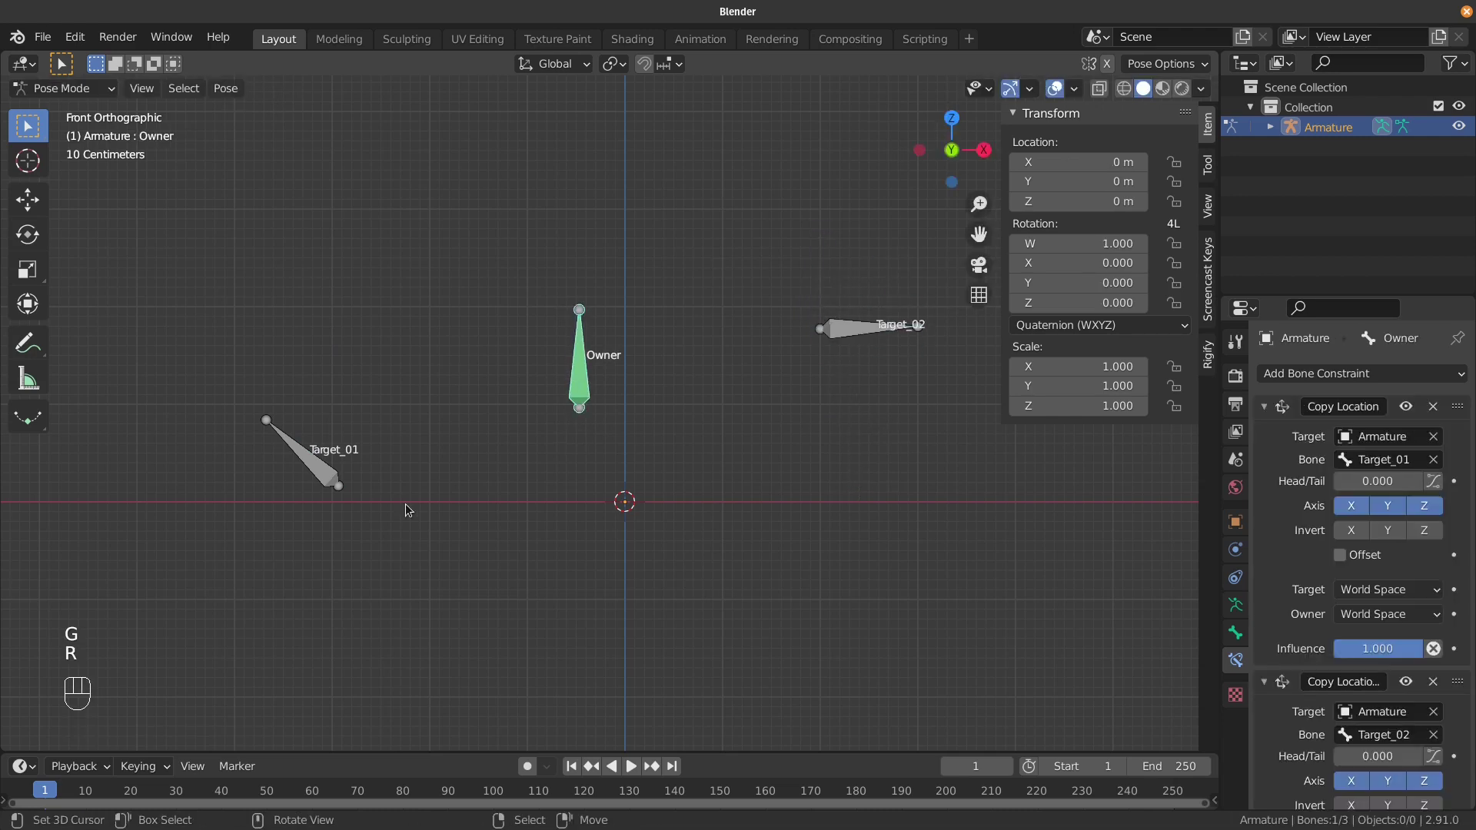
{"action": "key", "text": "s"}
{"action": "left_click_drag", "start_coordinate": [317, 457], "coordinate": [323, 457]}
{"action": "key", "text": "r"}
{"action": "right_click", "coordinate": [582, 414]}
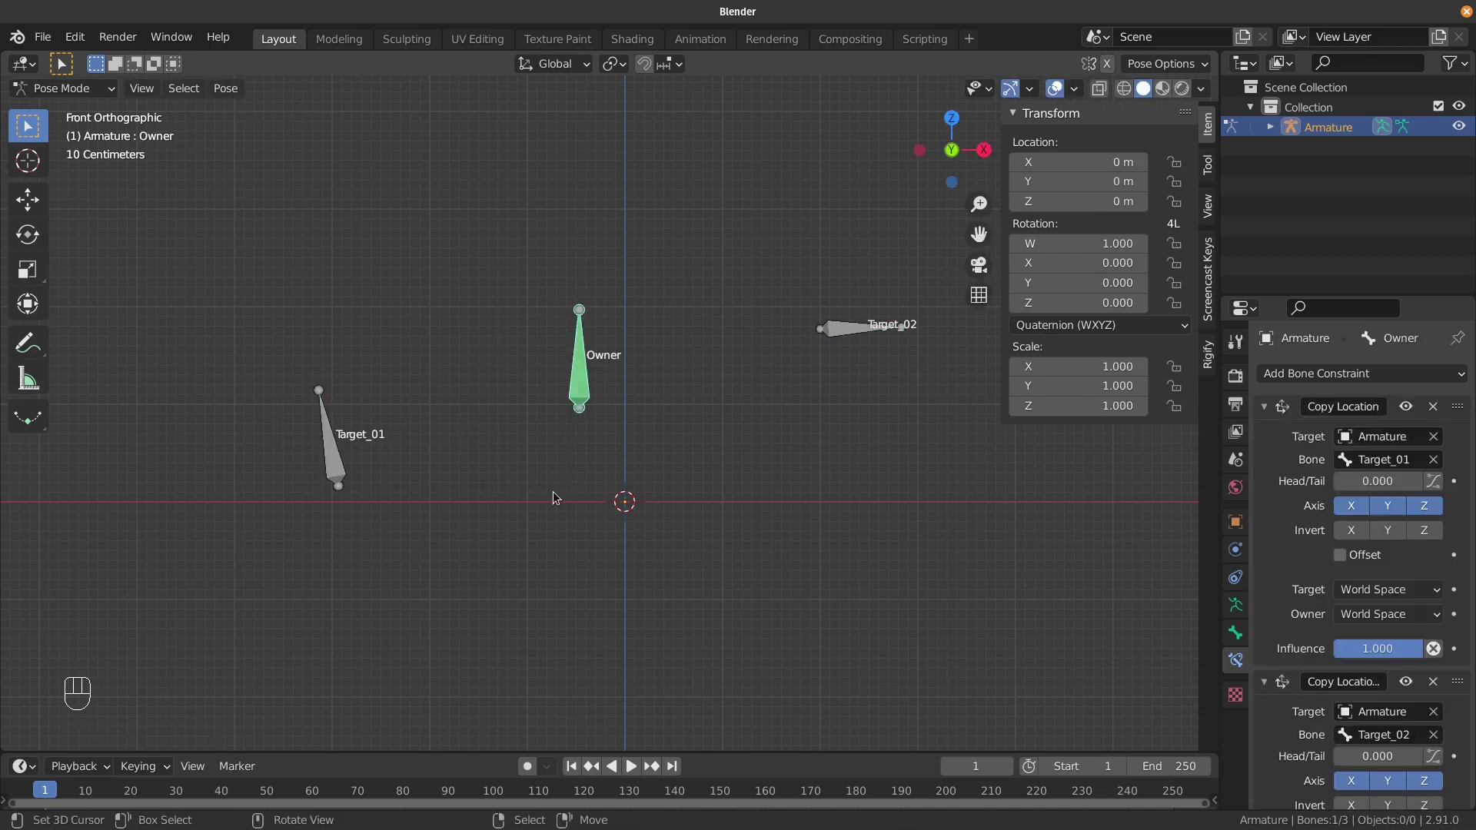